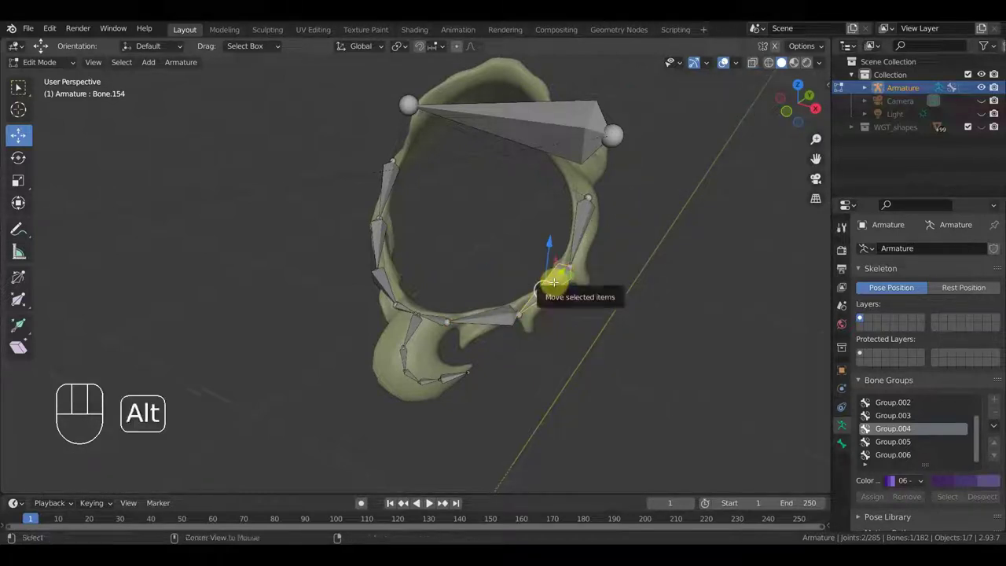
Extrude new bones along the collar ring and parent each to its neighbouring bone with Keep Offset
key(alt+p)
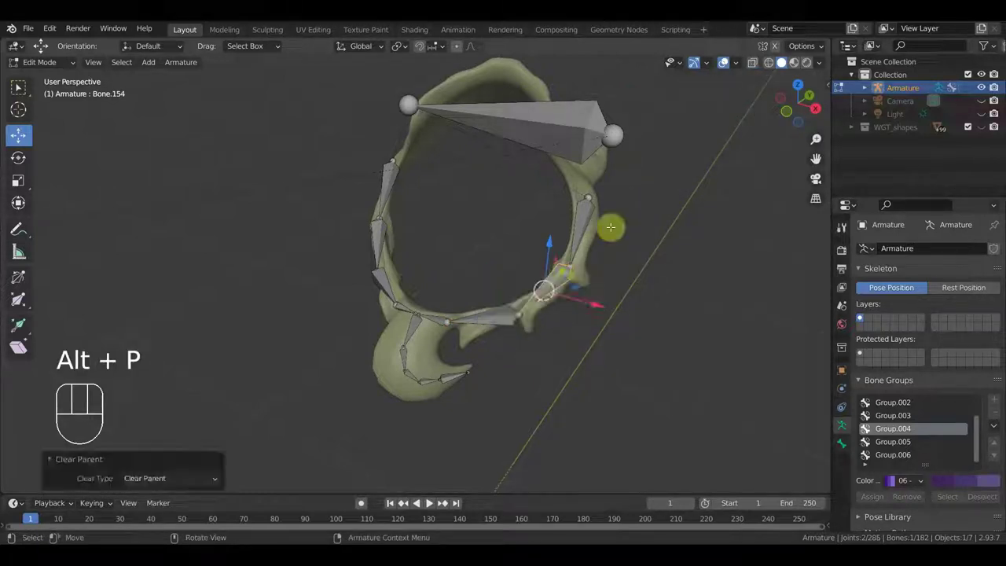
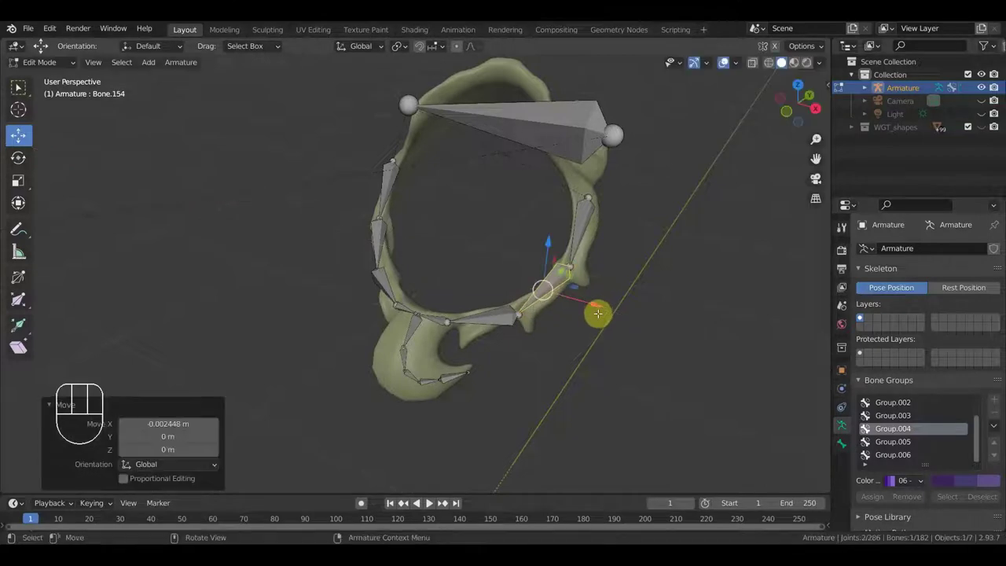
key(ctrl+z)
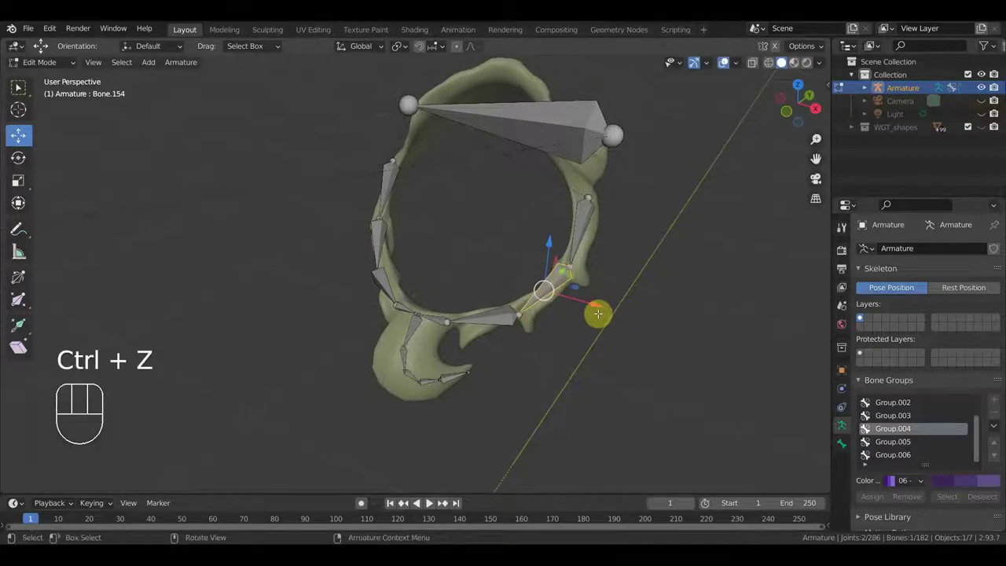
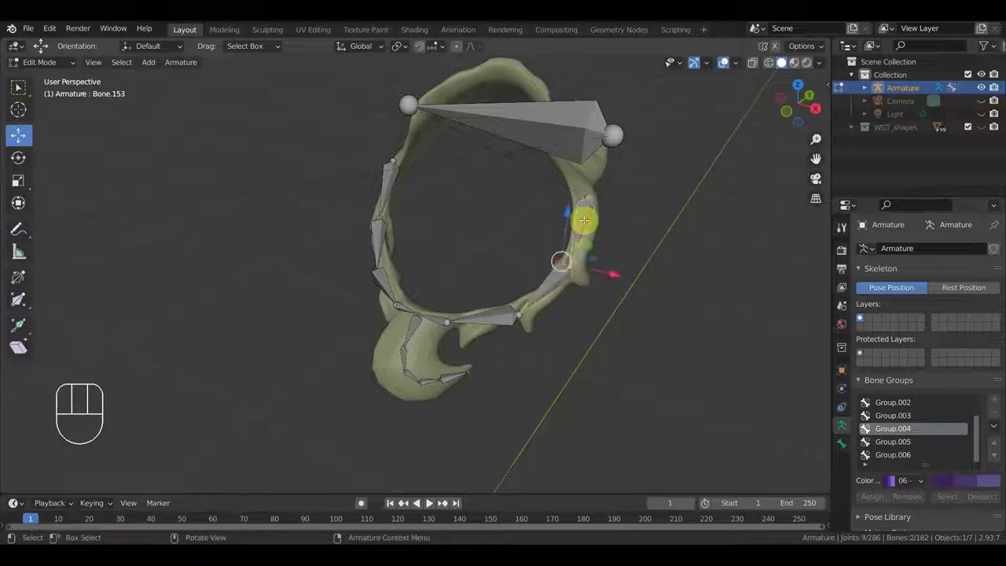
key(ctrl+p)
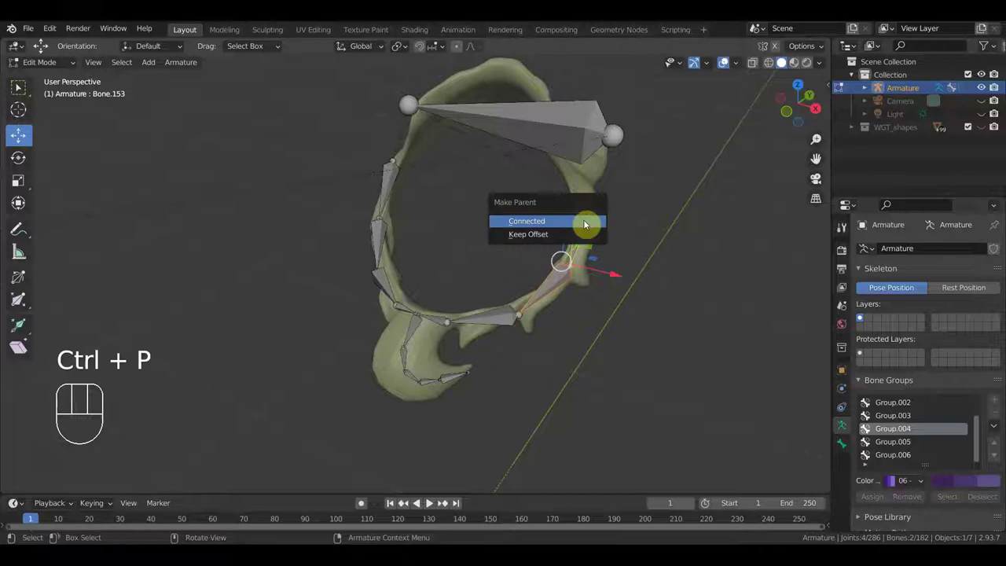
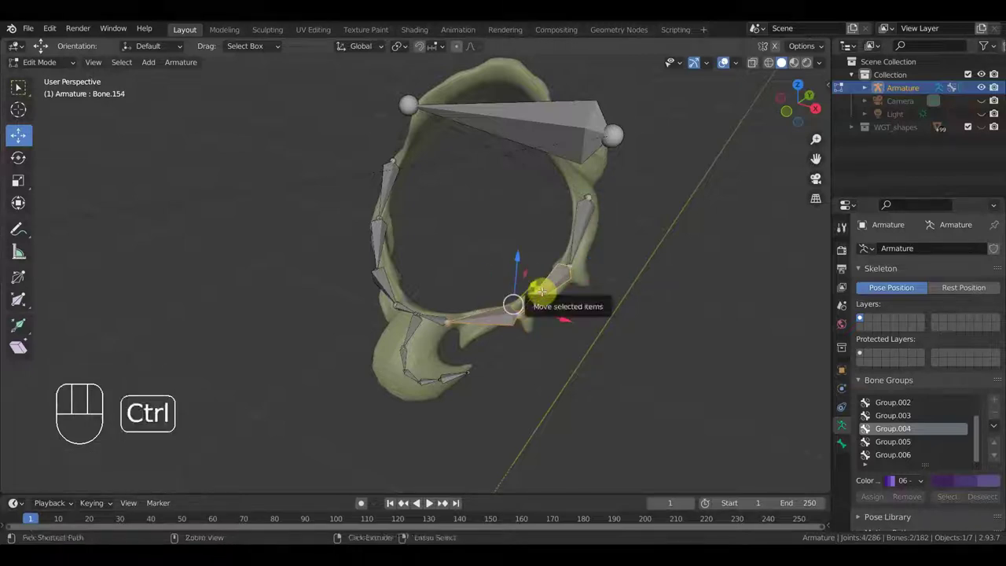
key(ctrl+p)
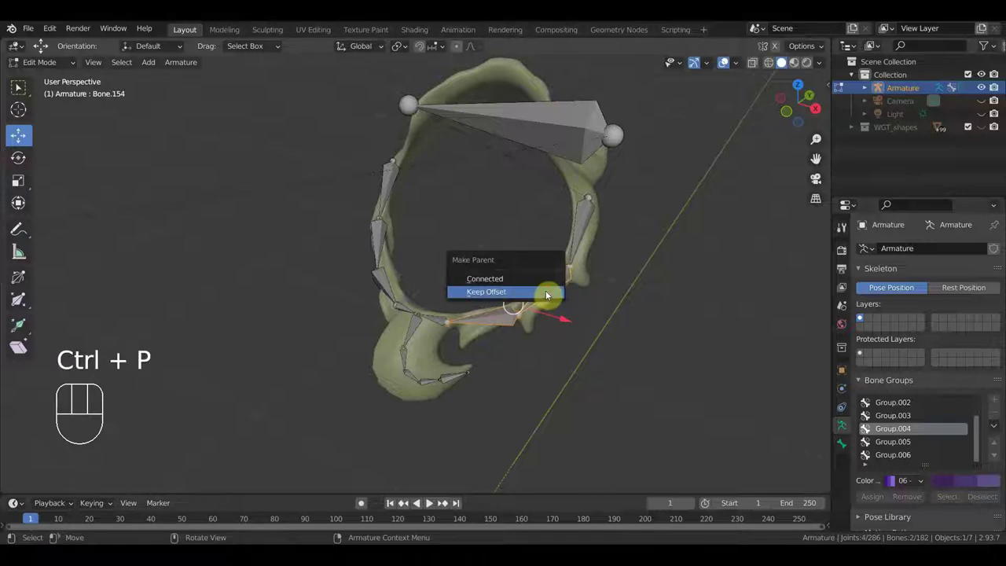
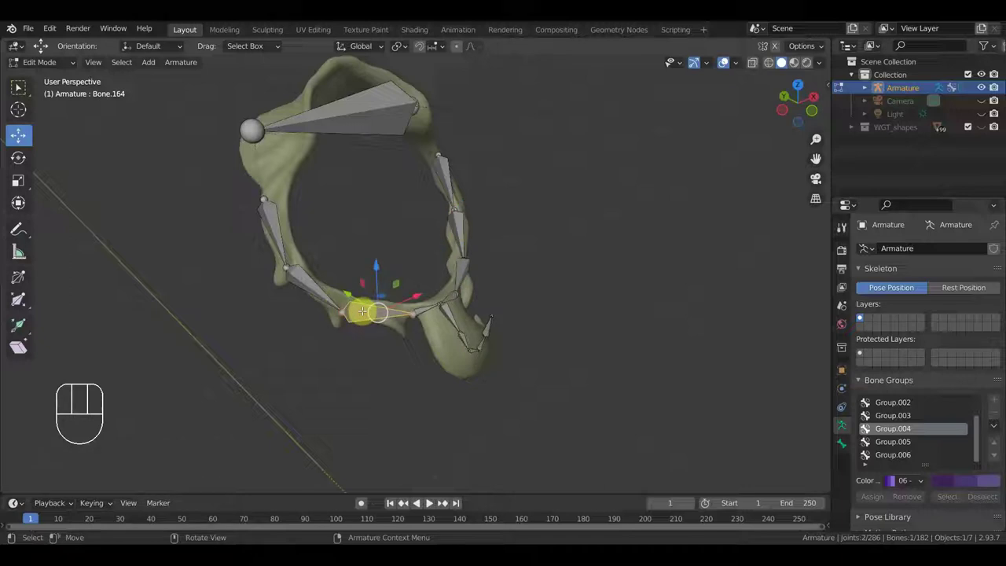
Clear the stray lower collar bones' parents and re-parent them into the ring chain with offset kept
key(alt+p)
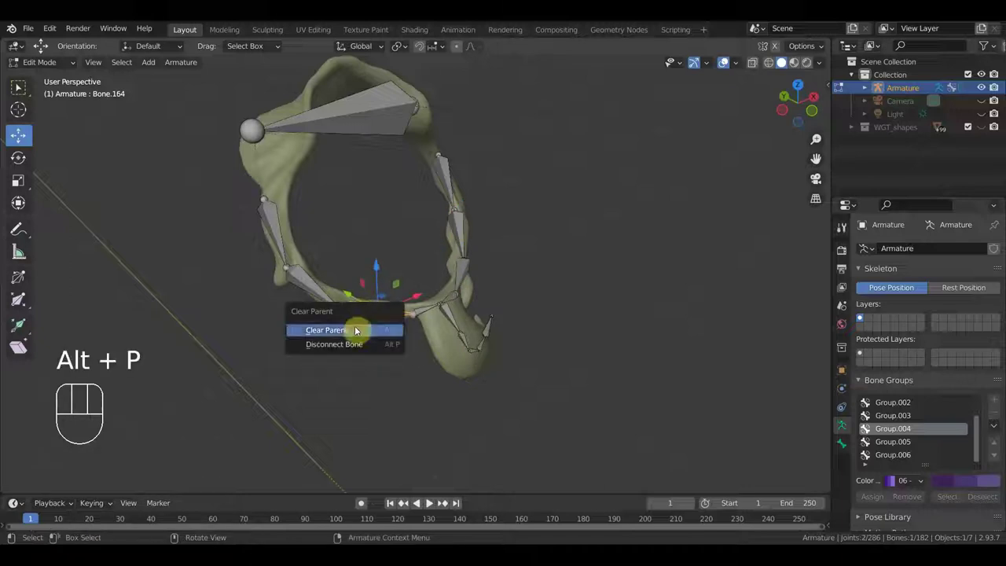
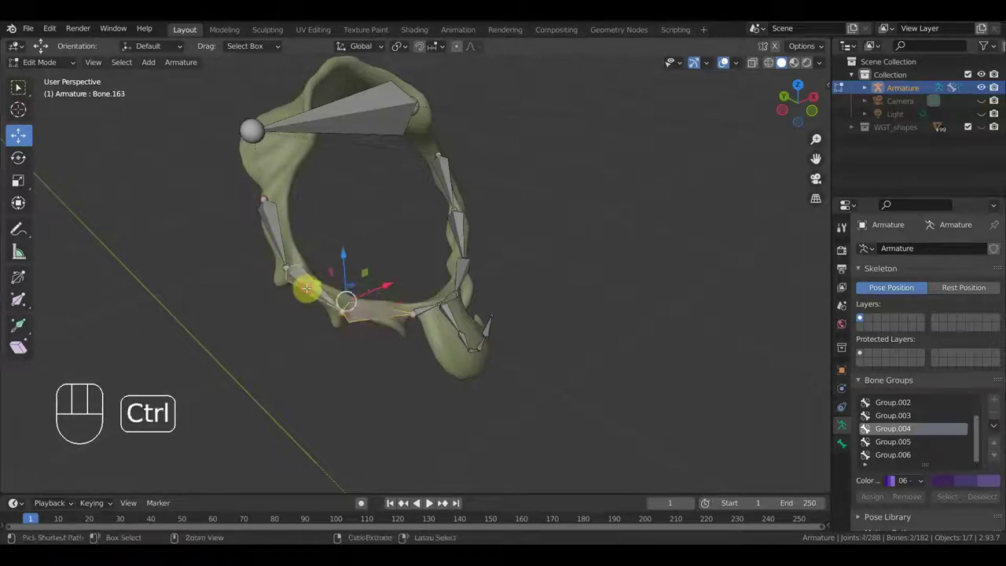
key(ctrl+p)
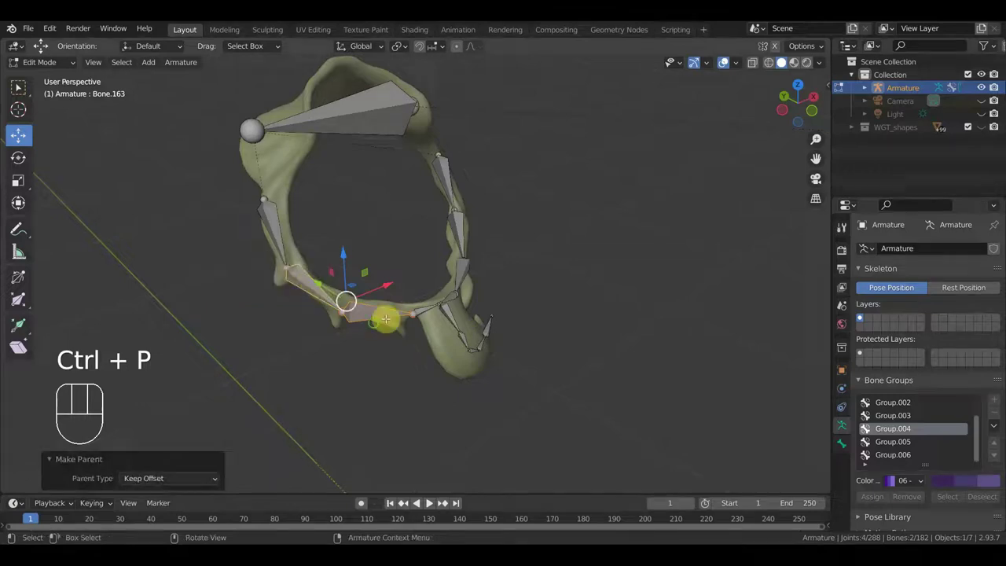
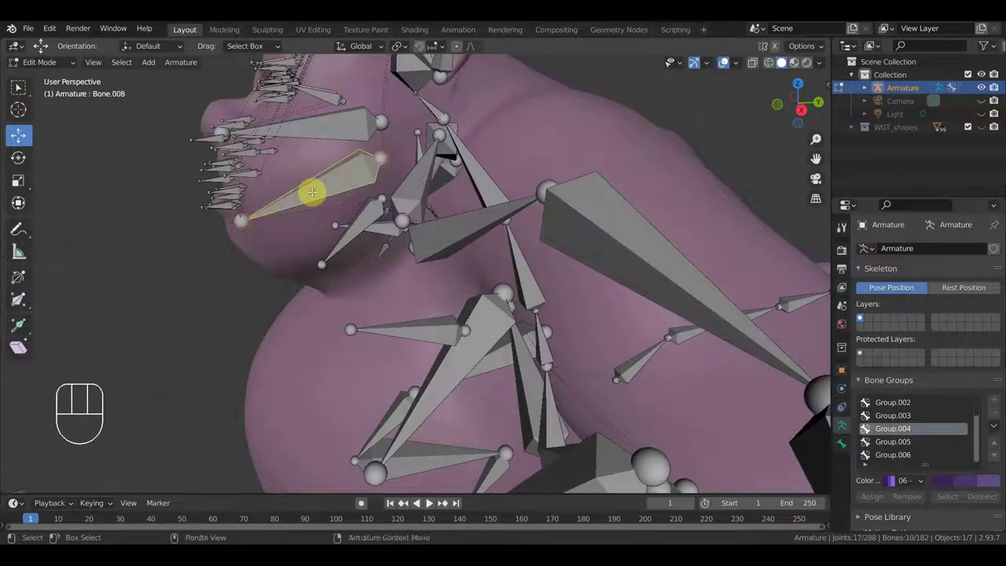
Parent the collar ring bones to the creature's face bone Bone.008 with Keep Offset
key(ctrl+p)
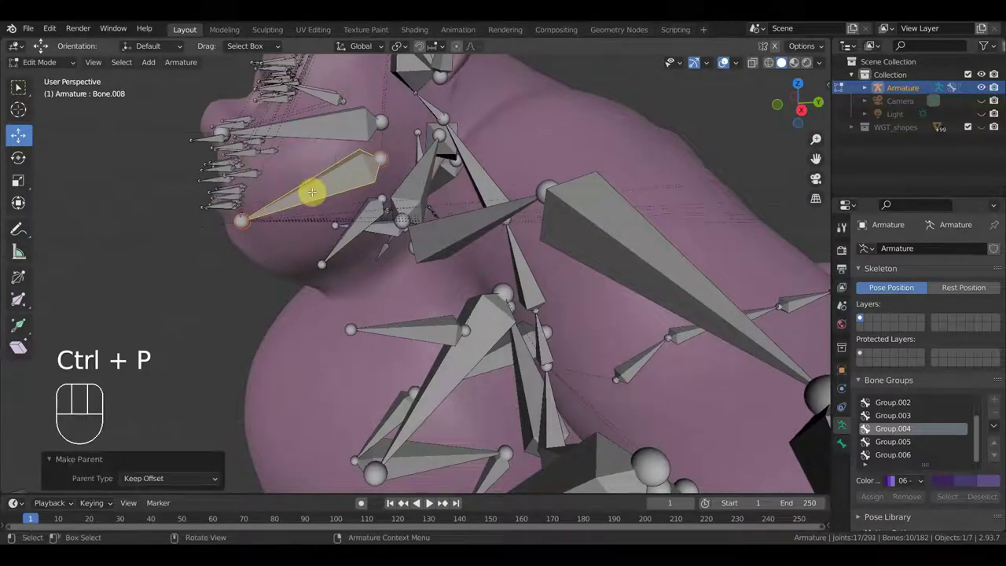
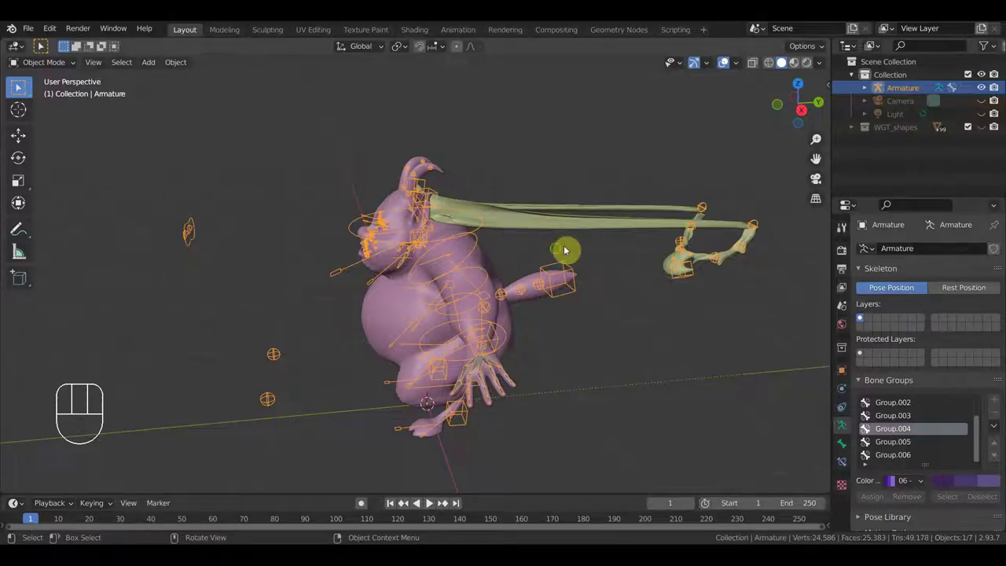
Parent the creature mesh to the armature with Armature Deform automatic weights
drag(543, 253, 456, 253)
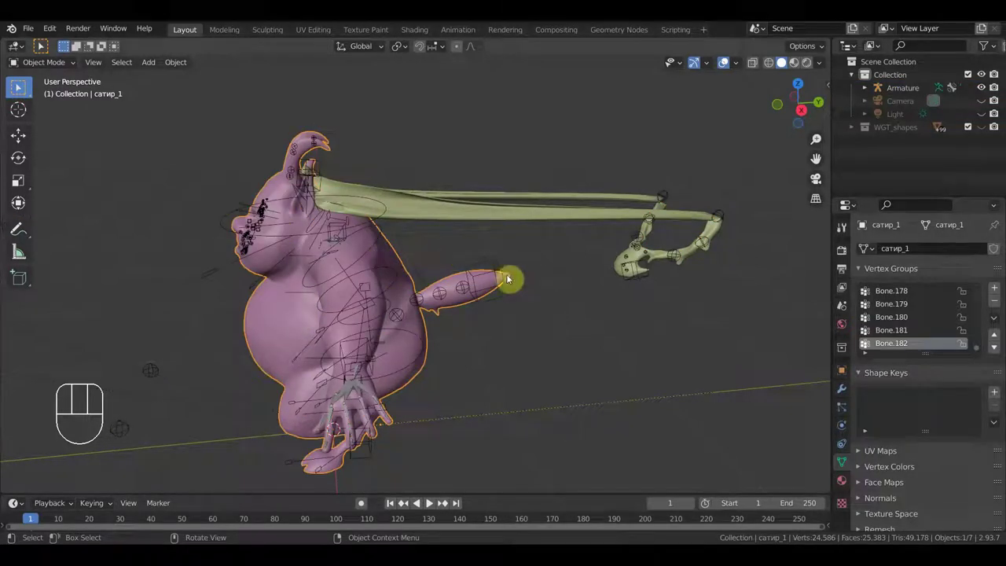
click(629, 267)
key(ctrl+p)
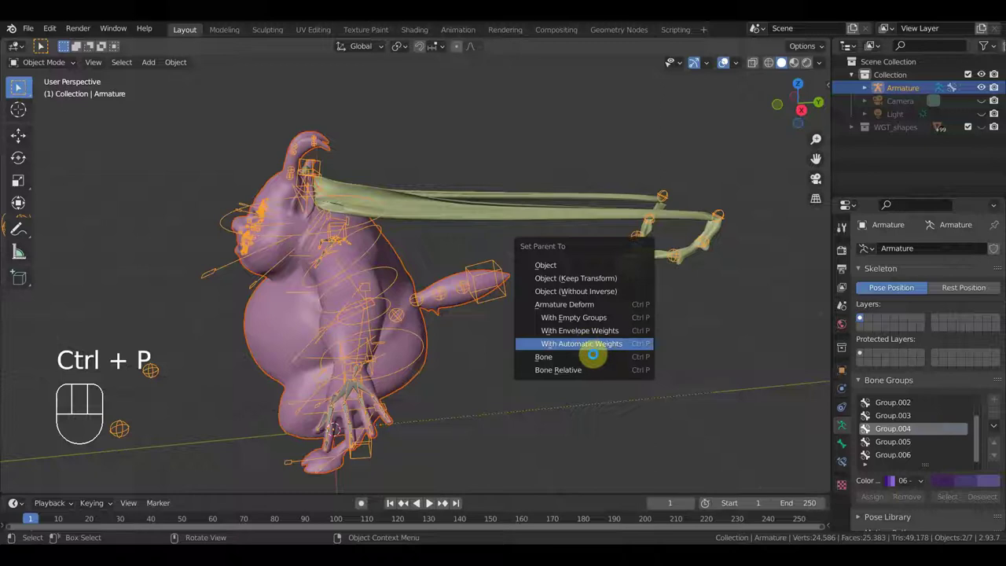
drag(595, 362, 594, 350)
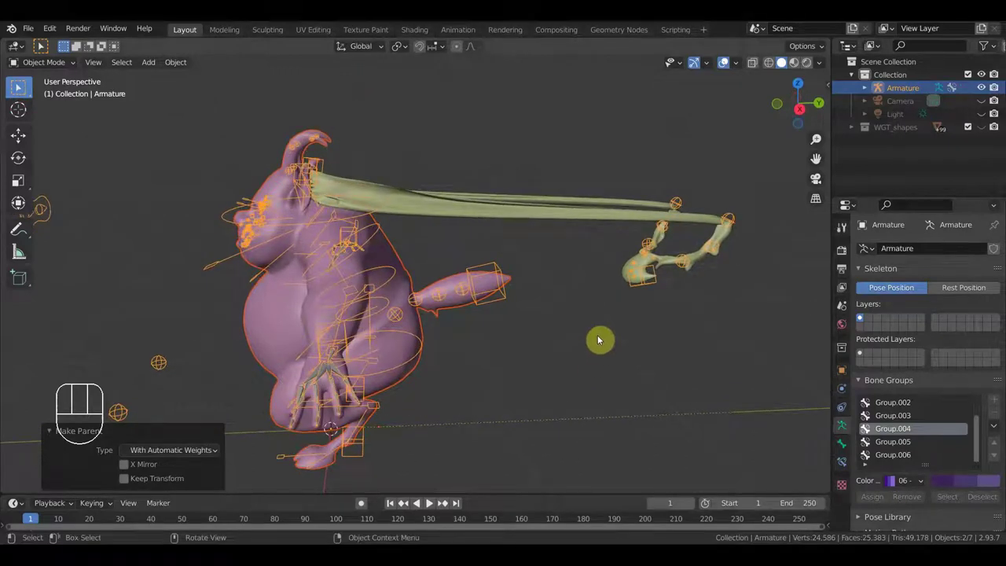
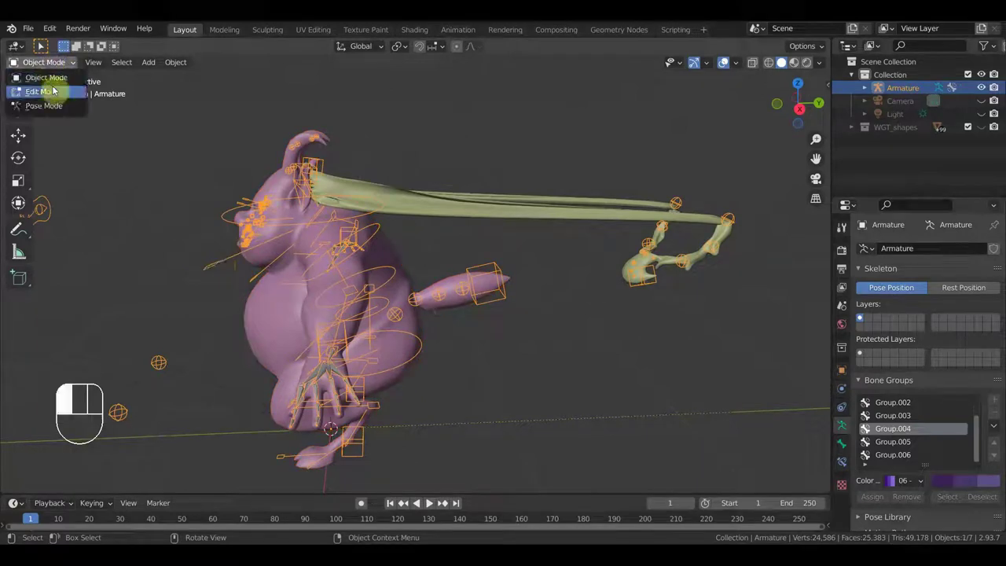
Enter Pose Mode and adjust the collar bones' pose around the neck in right side view
drag(745, 314, 605, 187)
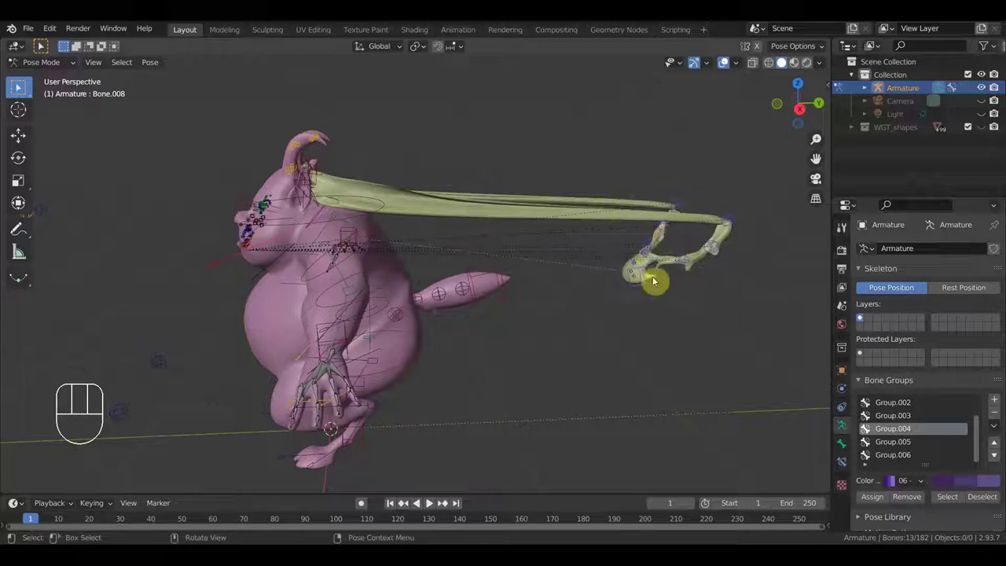
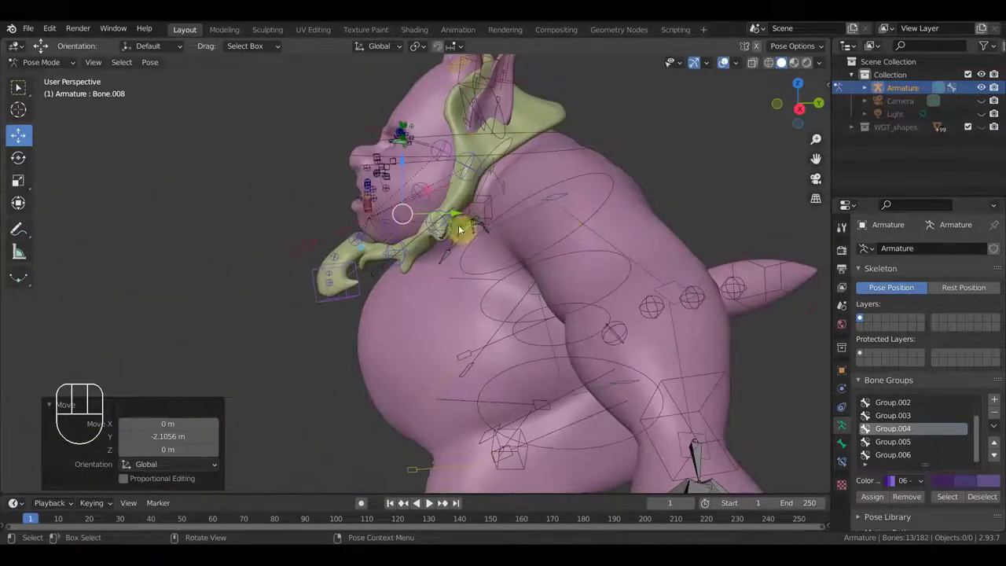
drag(402, 168, 411, 173)
drag(456, 212, 465, 212)
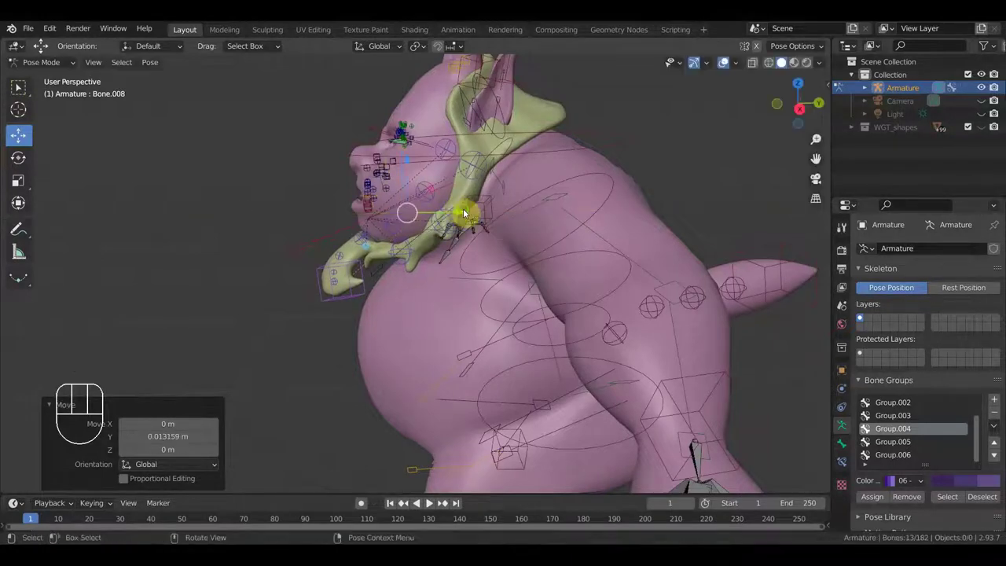
drag(467, 213, 525, 208)
key(KP_3)
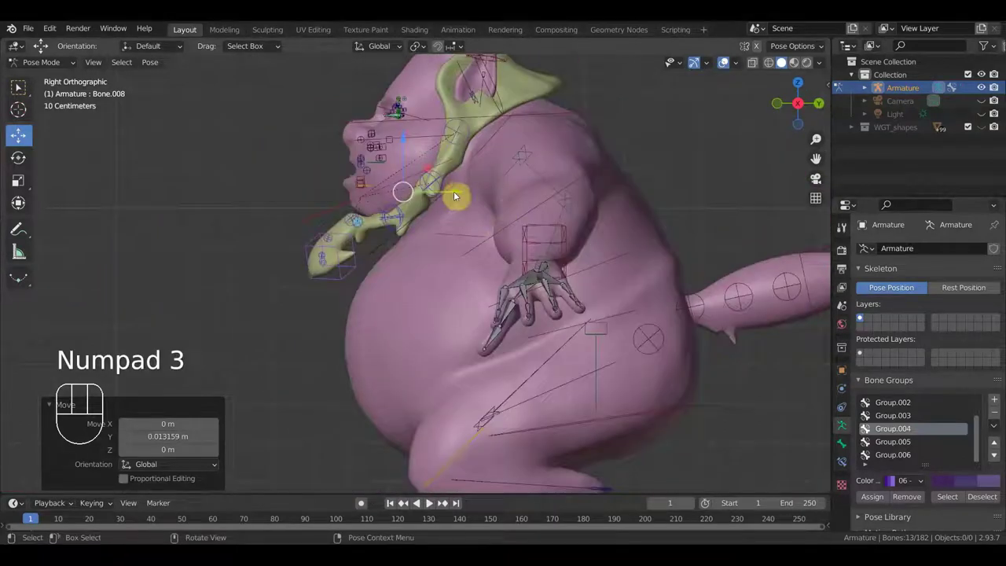
click(456, 191)
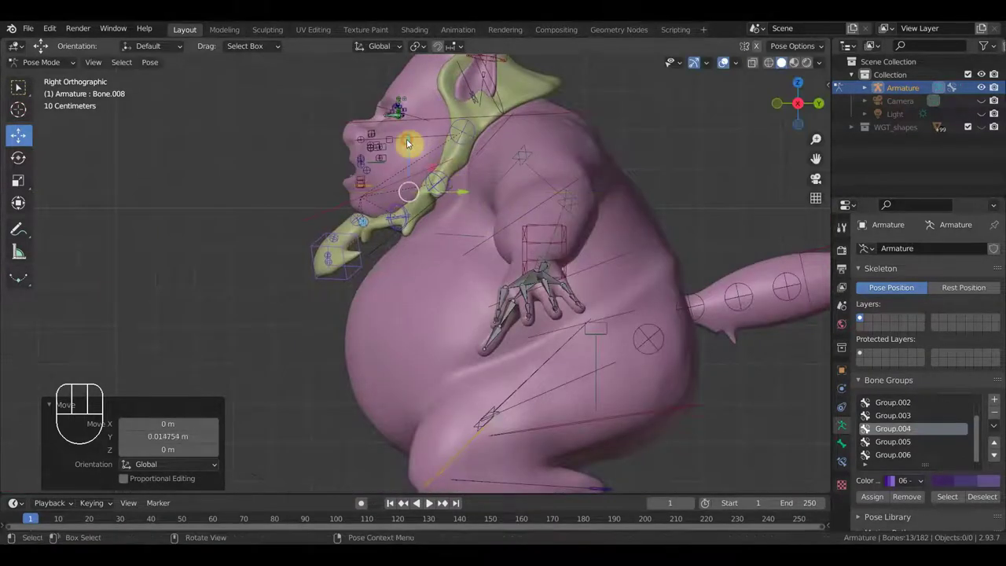
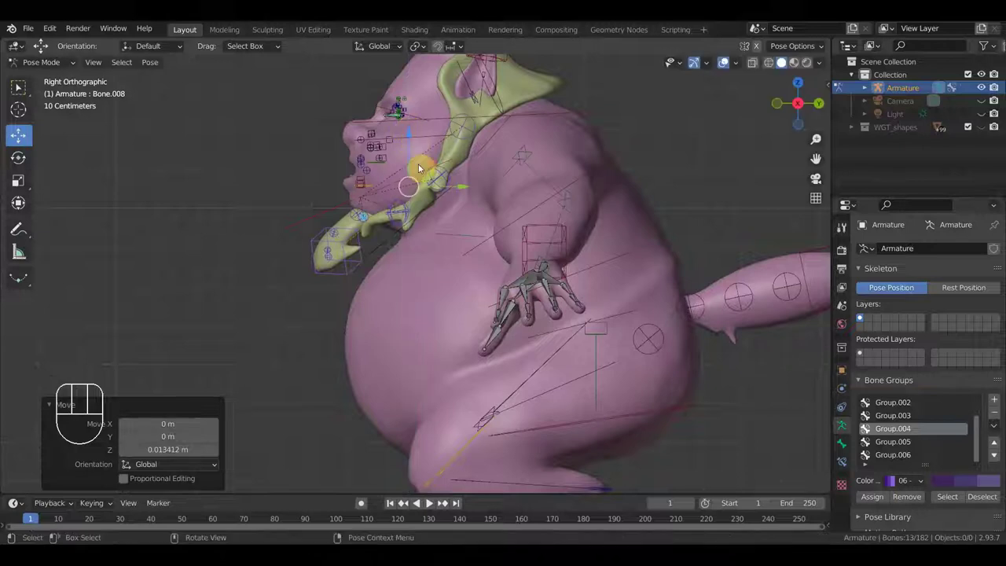
Rotate a collar bone from the right side view so the front flap swings forward
drag(443, 199, 555, 213)
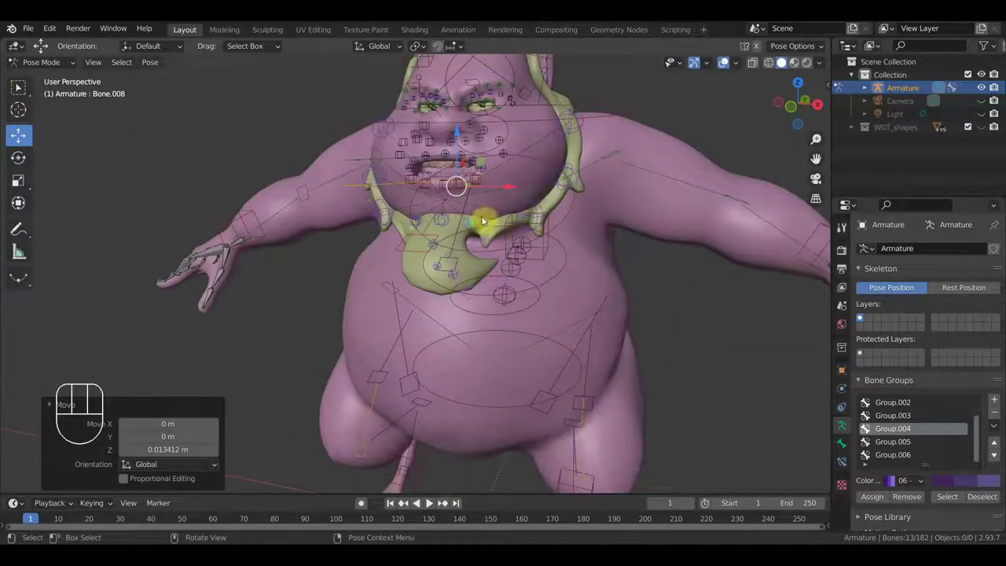
drag(460, 239, 335, 232)
click(316, 217)
key(KP_3)
key(r)
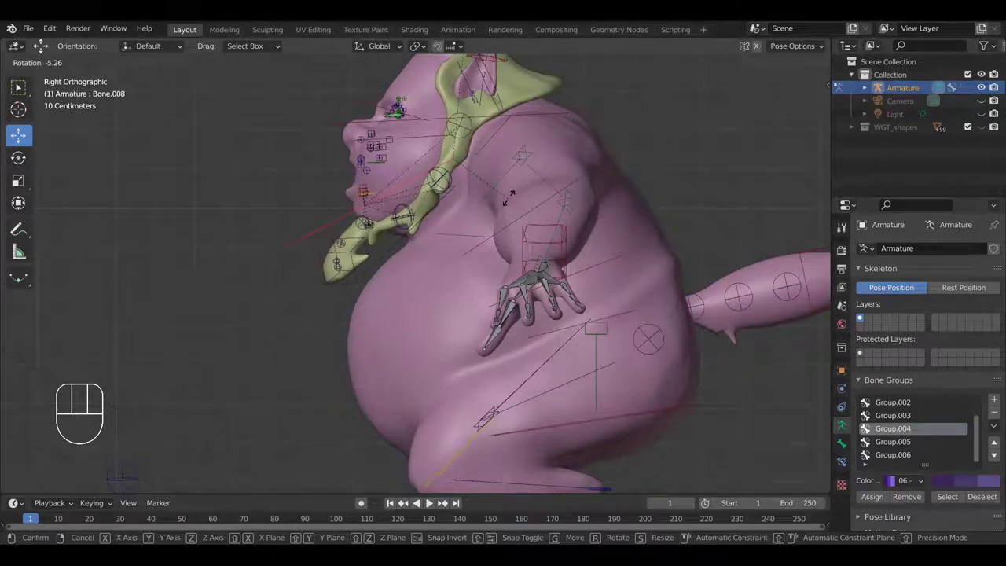
click(514, 200)
drag(497, 213, 488, 222)
key(KP_3)
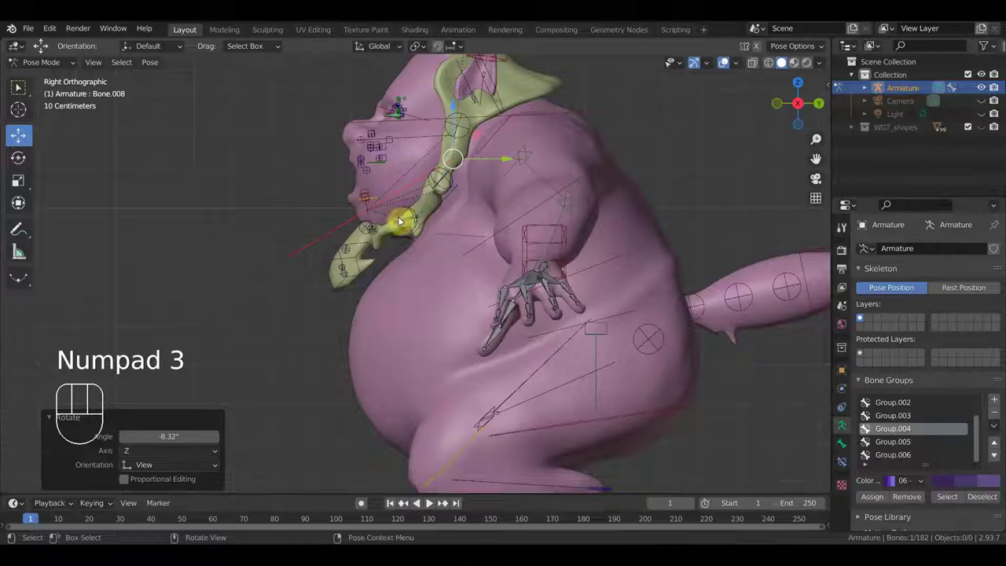
Rotate the next collar bone down, checking the flap from the front and side
click(450, 202)
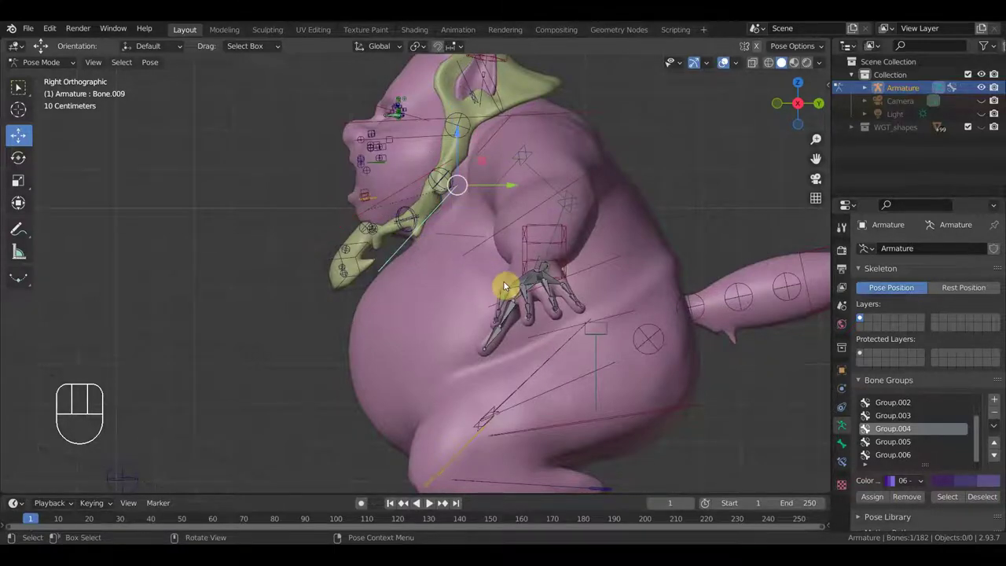
key(r)
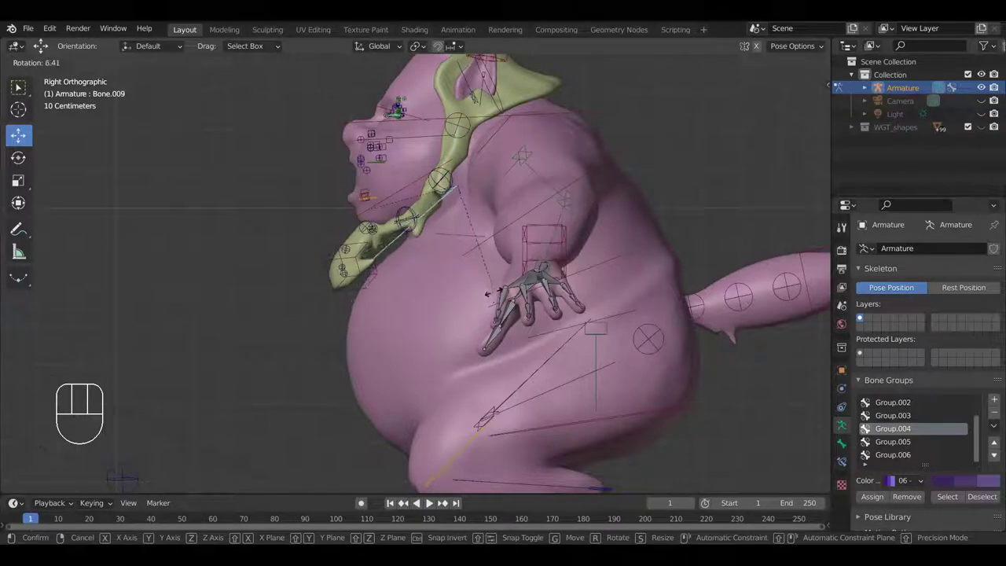
click(495, 297)
drag(493, 296, 643, 301)
key(KP_1)
drag(553, 314, 520, 377)
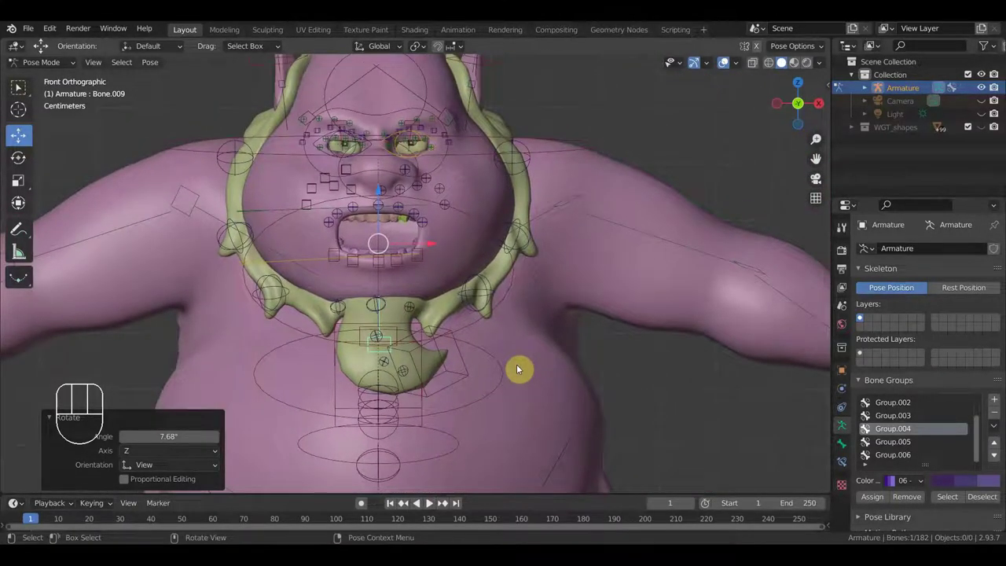
key(KP_3)
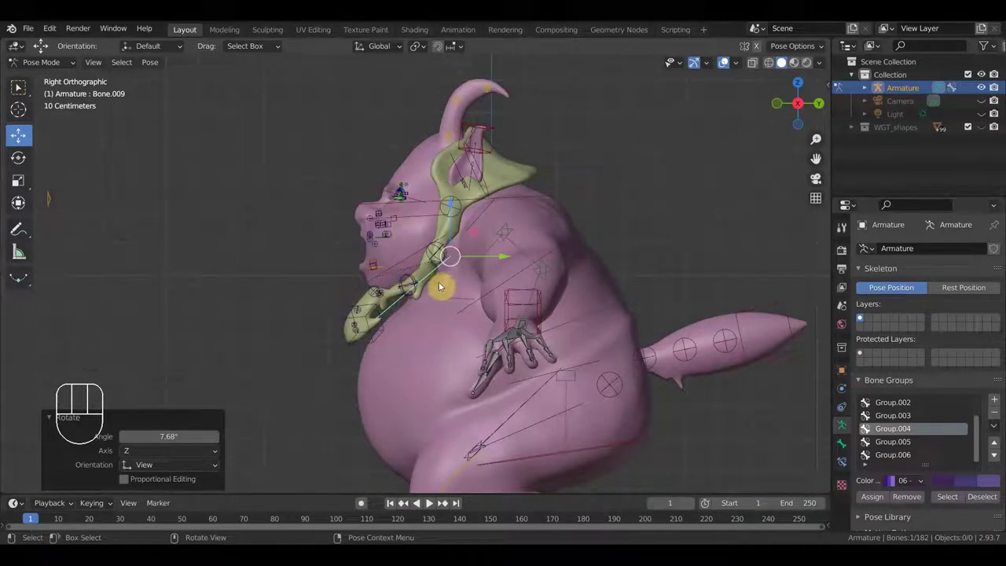
Inspect the collar from side and front and select the IK control at the collar tip
drag(466, 302, 468, 313)
drag(410, 313, 358, 313)
key(KP_3)
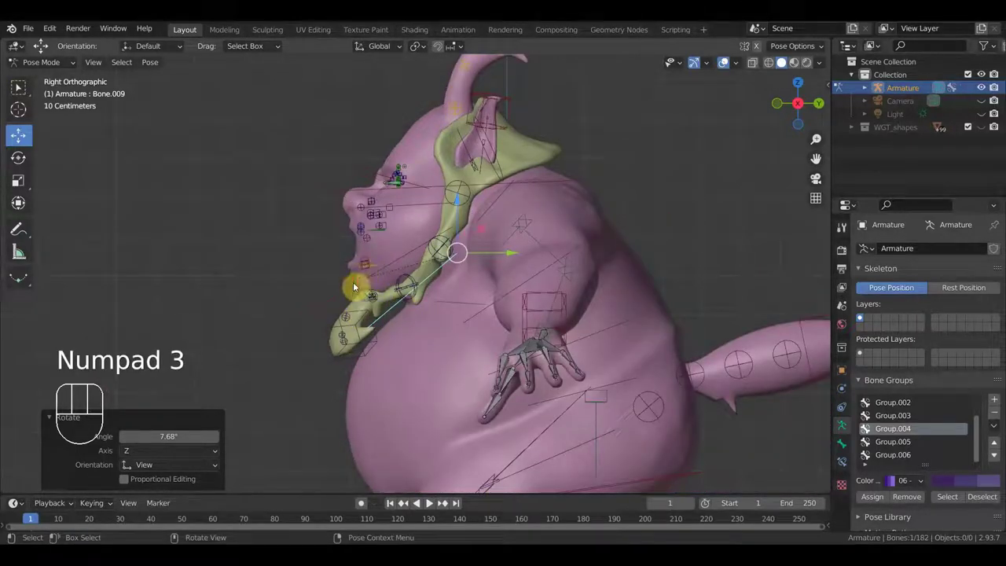
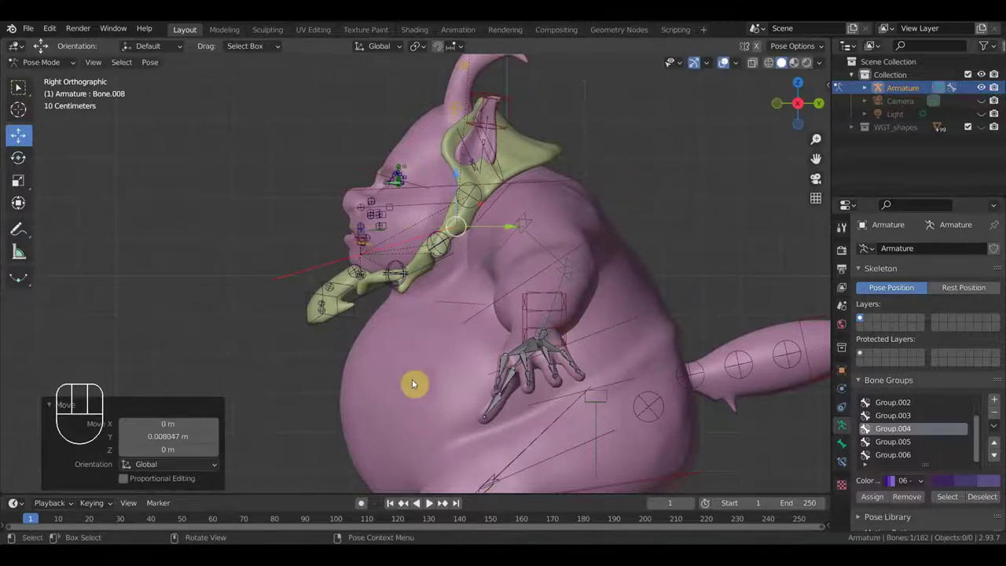
drag(433, 340, 554, 345)
key(KP_1)
drag(549, 328, 630, 344)
click(573, 328)
Move the collar tip control outward, then tilt the collar's front bone slightly in front view
key(g)
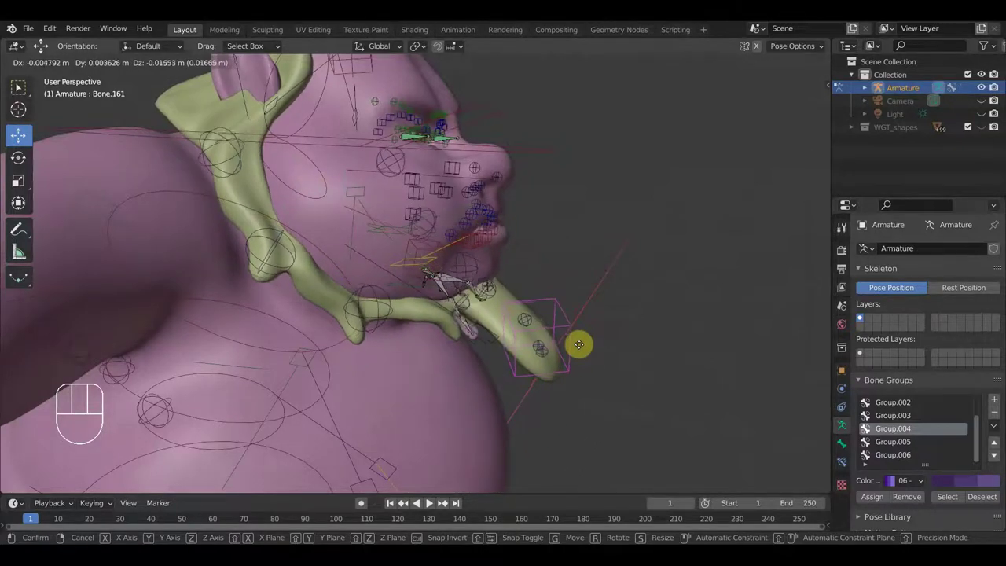
click(580, 354)
key(KP_1)
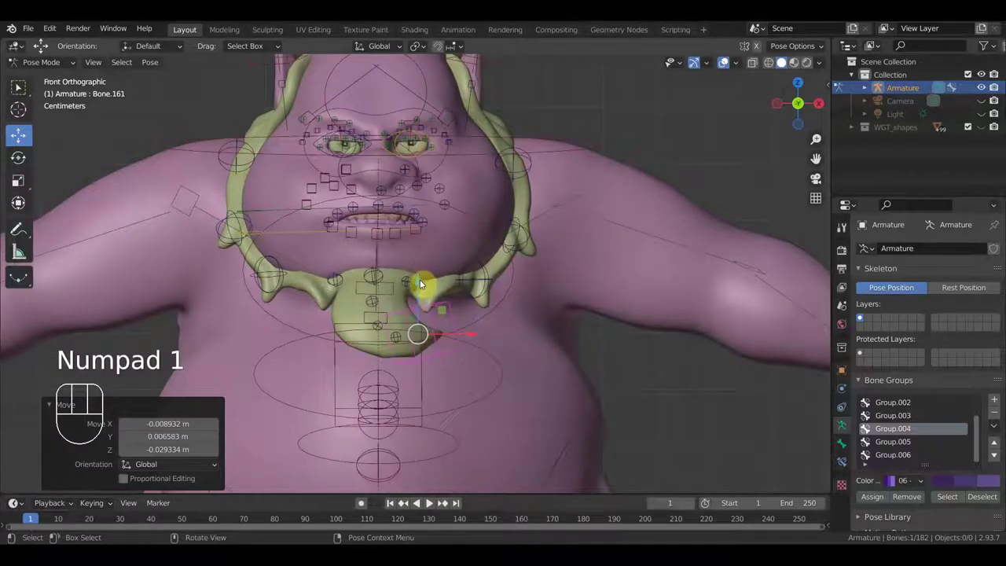
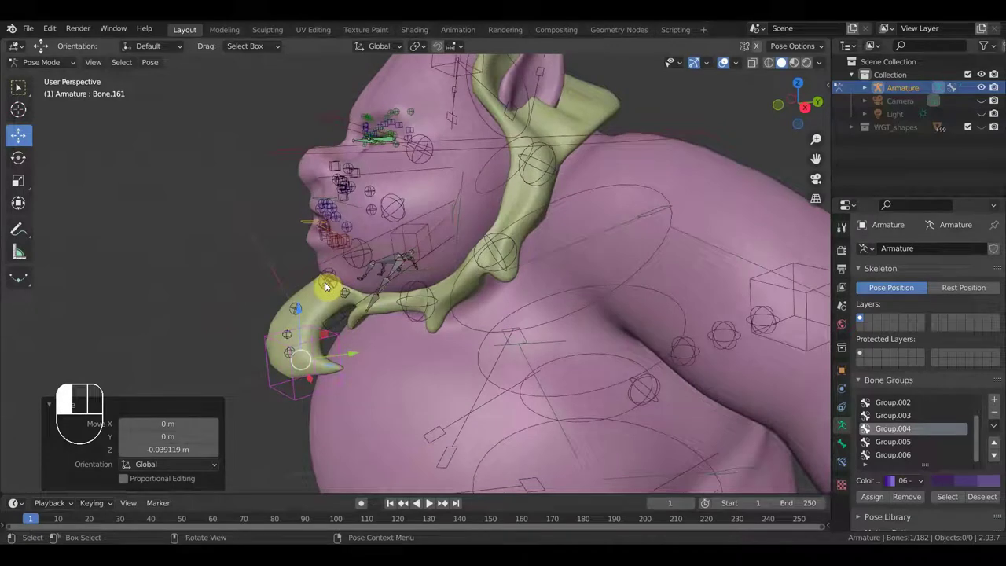
key(r)
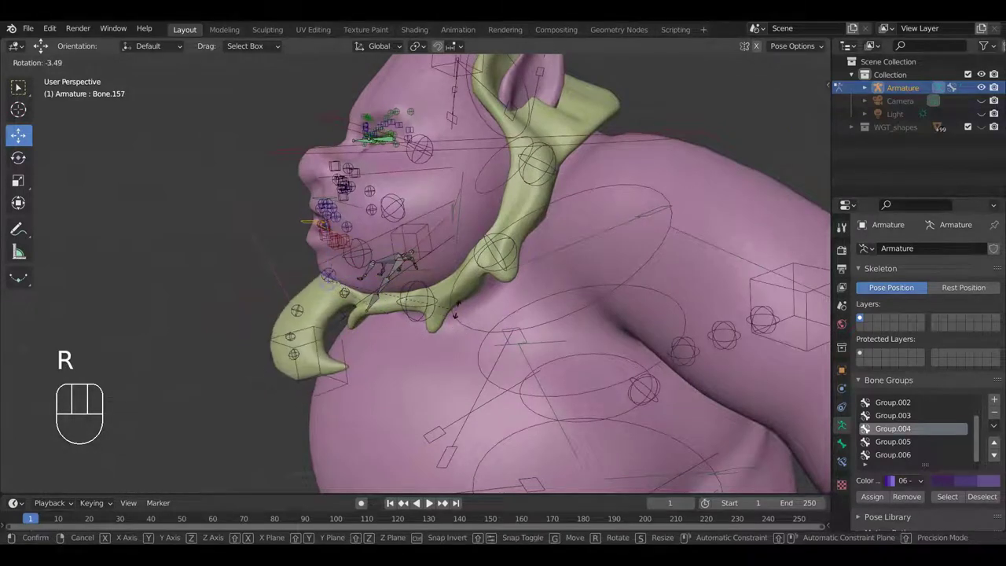
click(460, 293)
drag(377, 338, 384, 350)
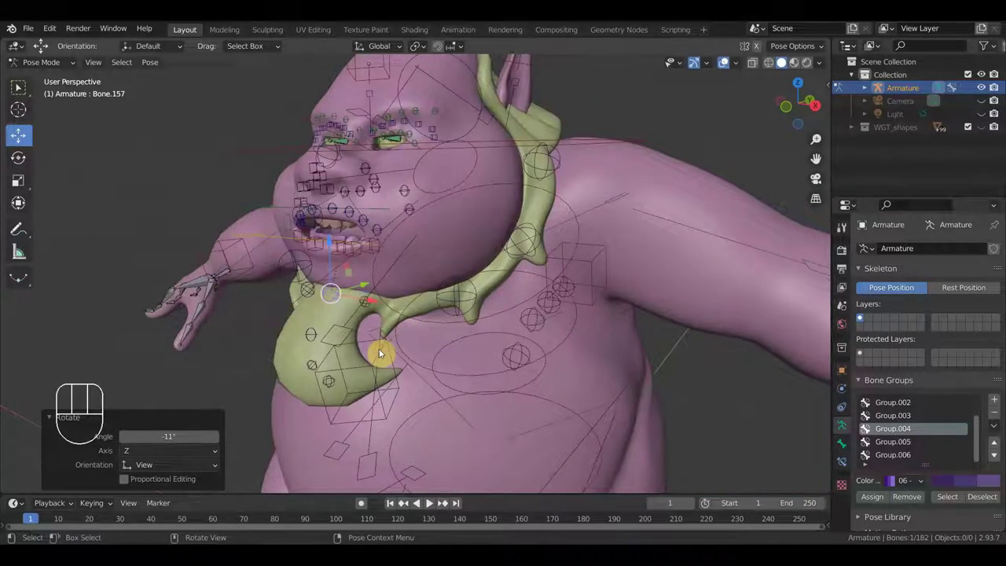
Move the collar tip control toward the chest until it hangs centred, then select the collar's front bone Bone.157
key(g)
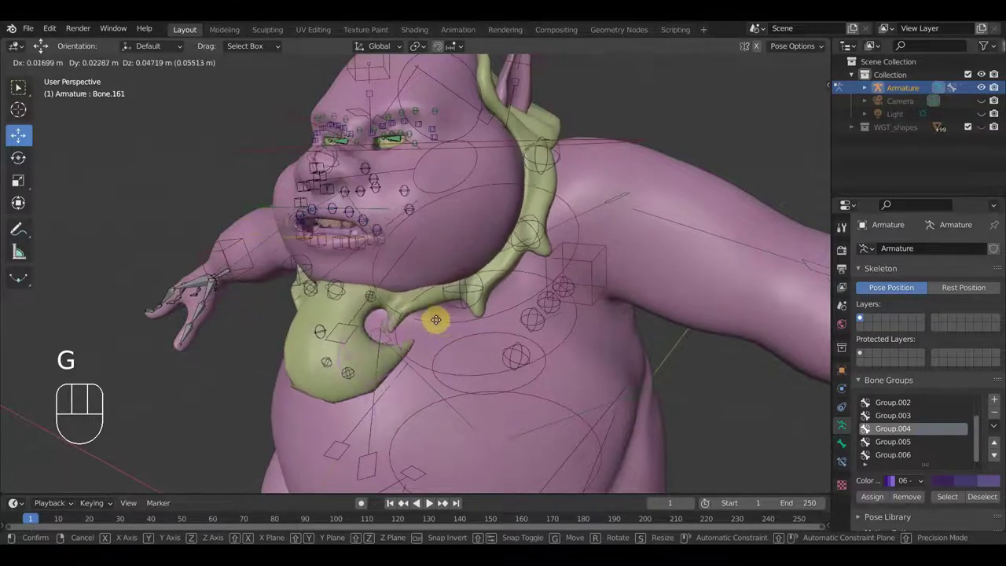
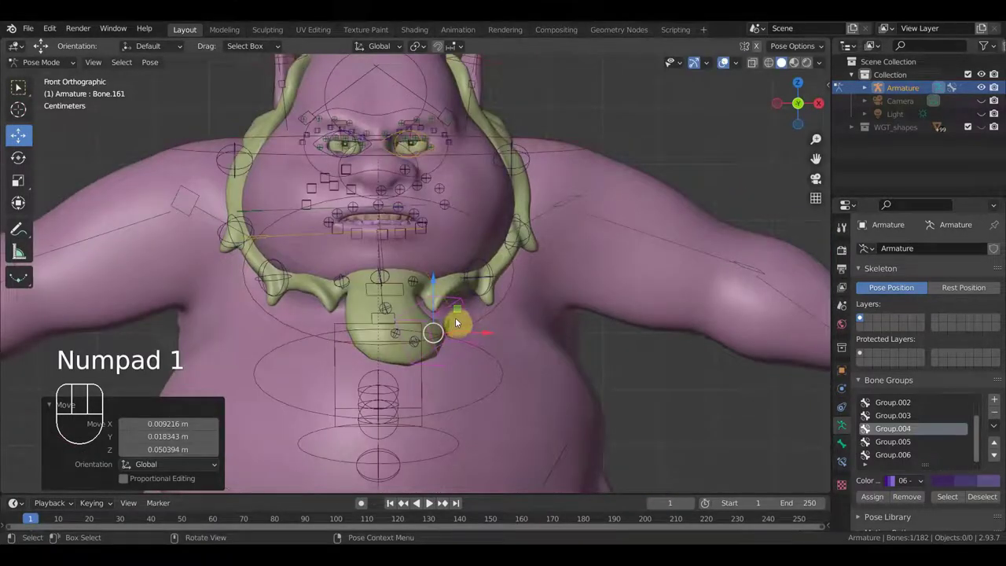
key(g)
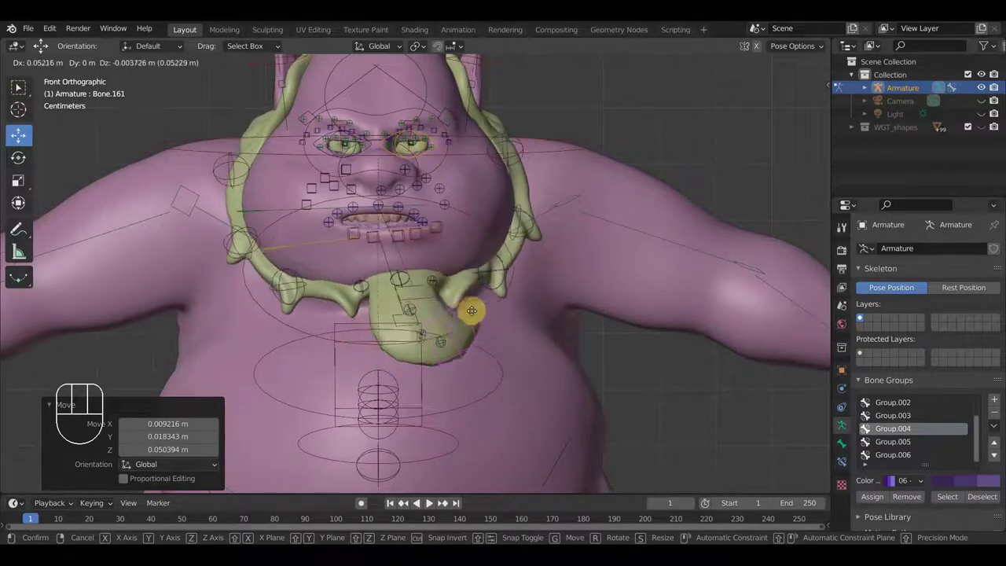
click(470, 337)
key(ctrl+z)
key(KP_3)
drag(442, 278, 522, 318)
click(372, 307)
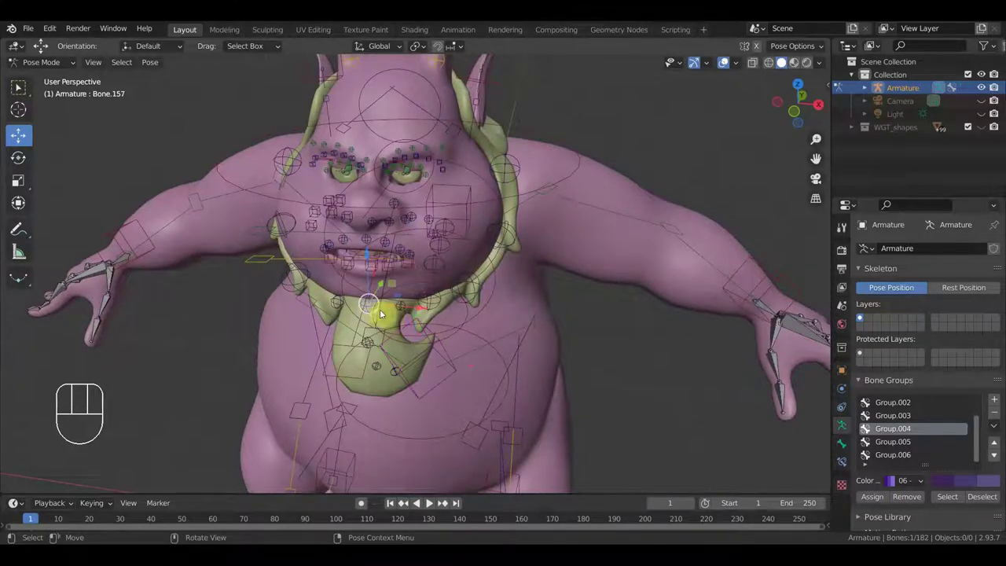
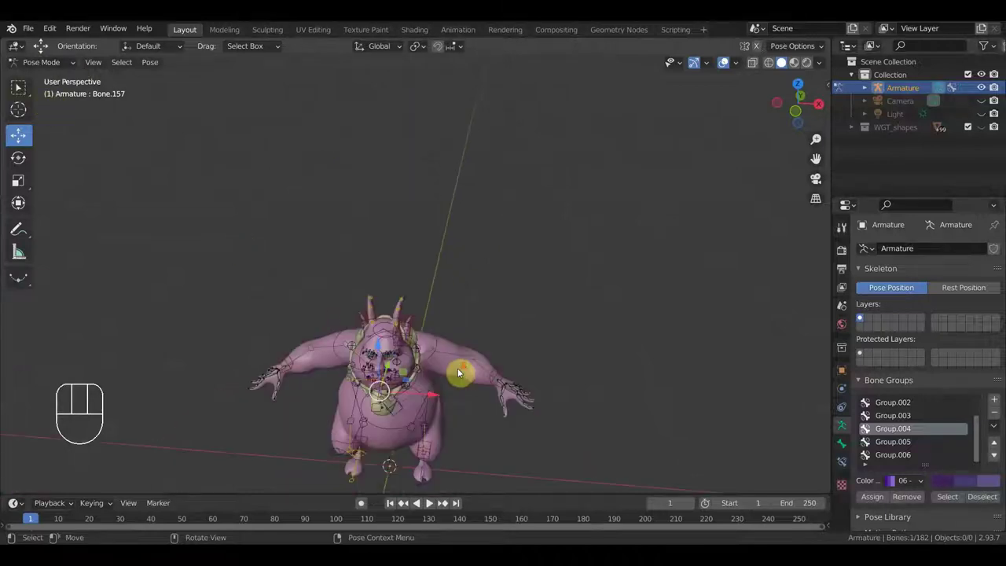
Nudge the collar tip IK control Bone.161, showing its IK constraint with chain length 5
drag(492, 281, 492, 221)
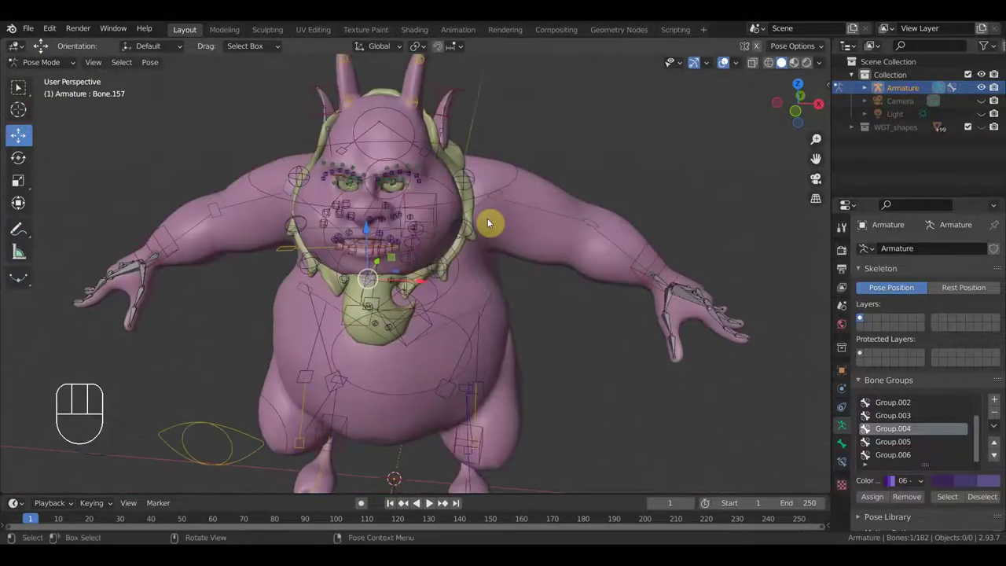
middle_click(481, 248)
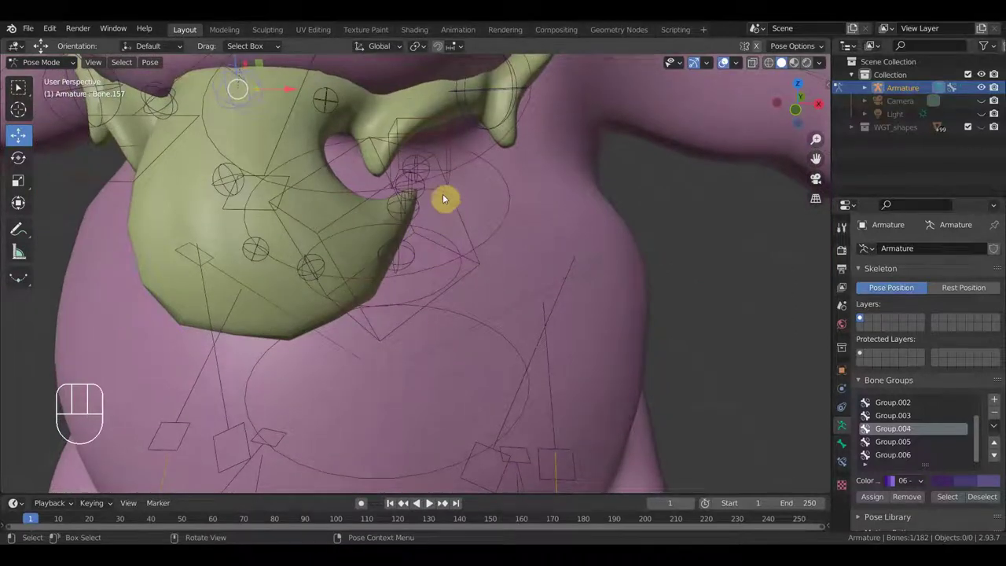
click(455, 202)
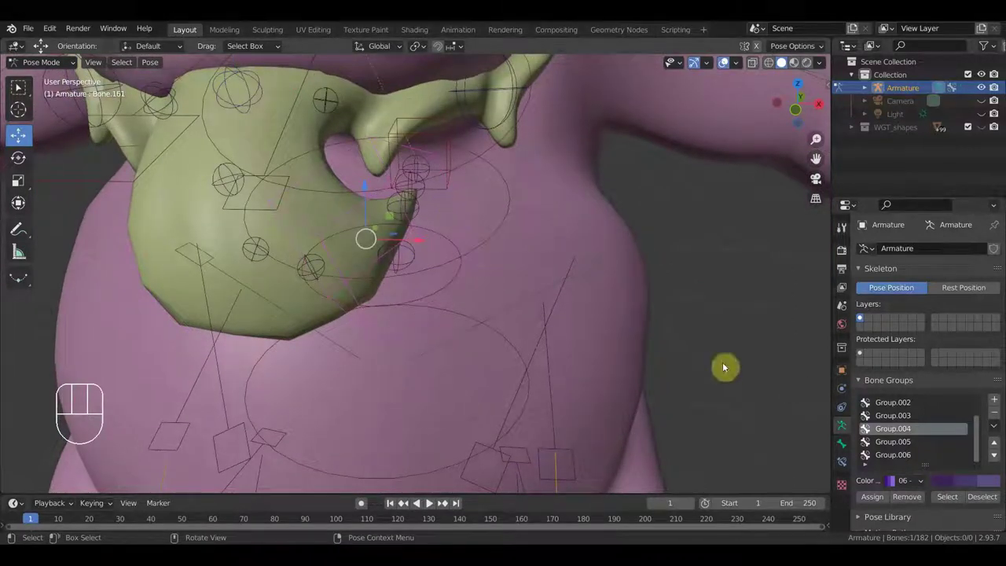
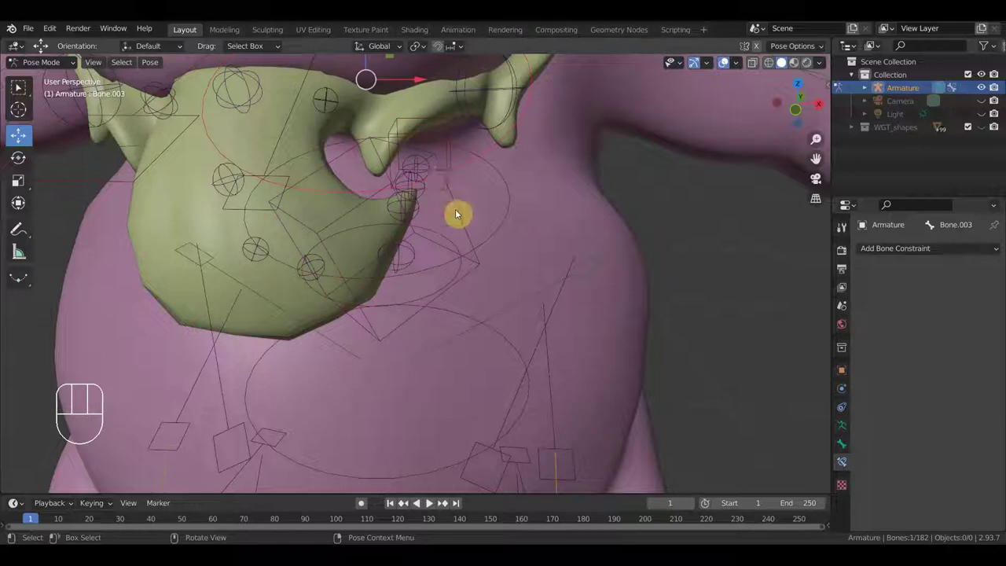
key(g)
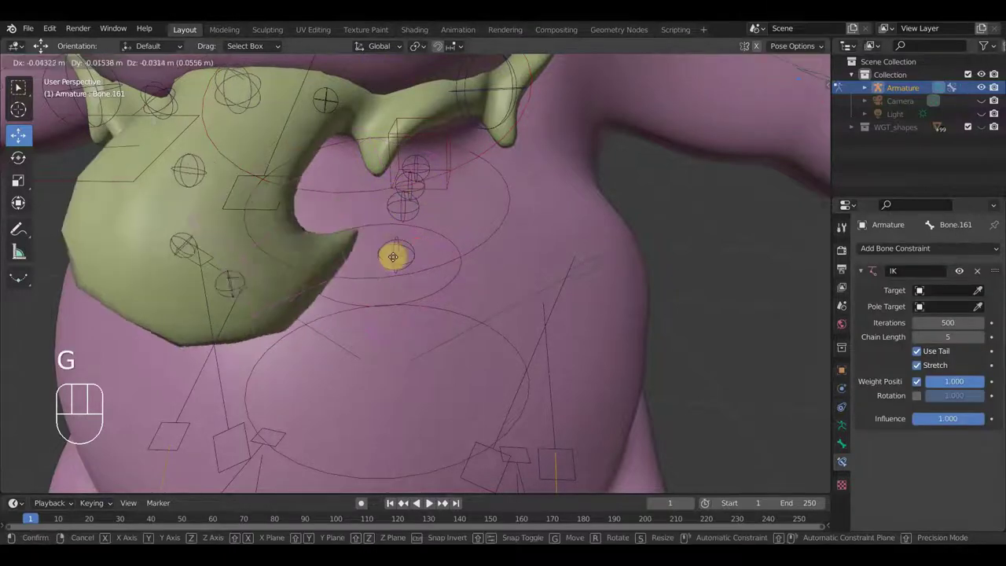
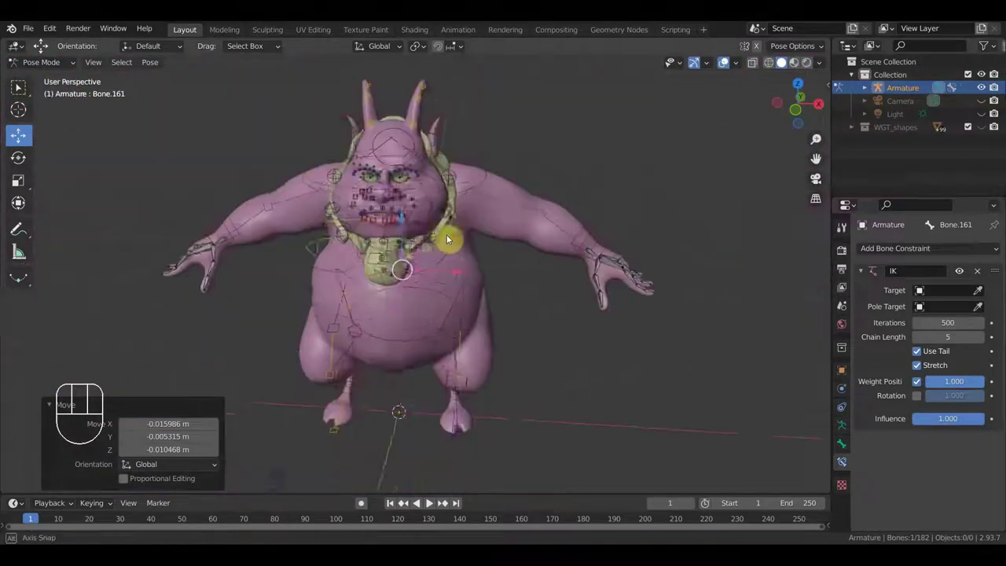
scroll(up, 3)
middle_click(391, 234)
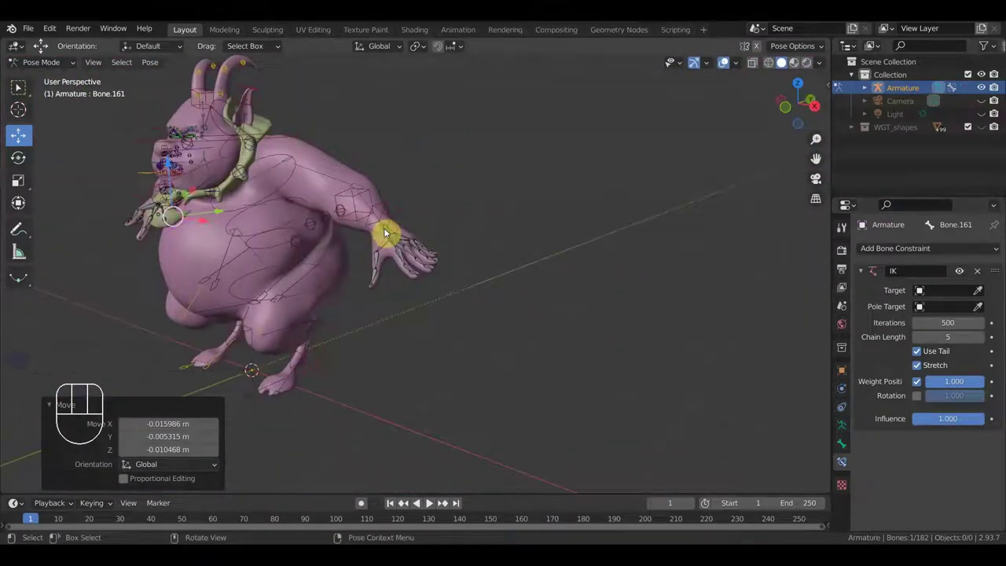
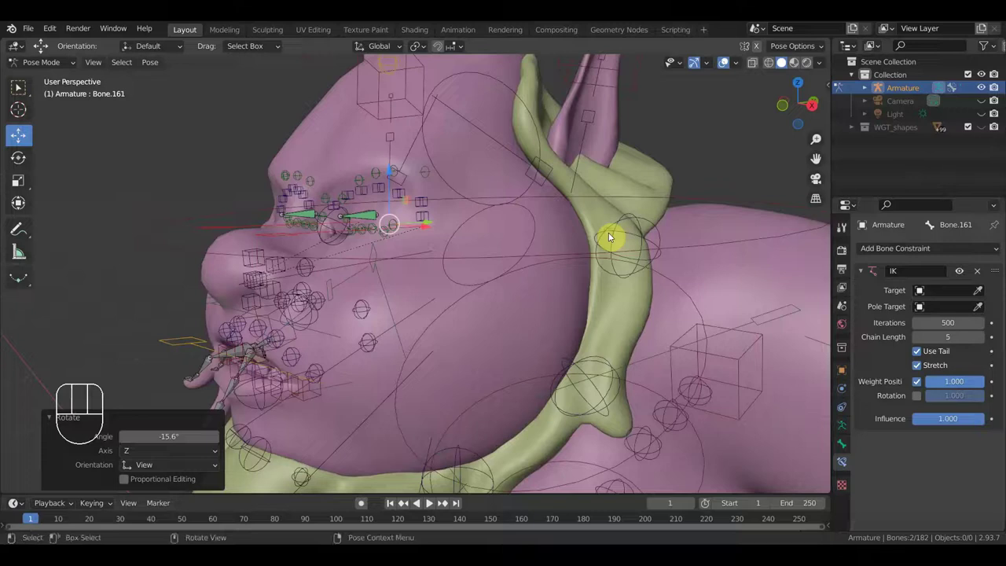
Rotate the jaw bone Bone.008 down in side view so the mouth hangs wide open
drag(680, 231, 691, 235)
drag(608, 310, 637, 262)
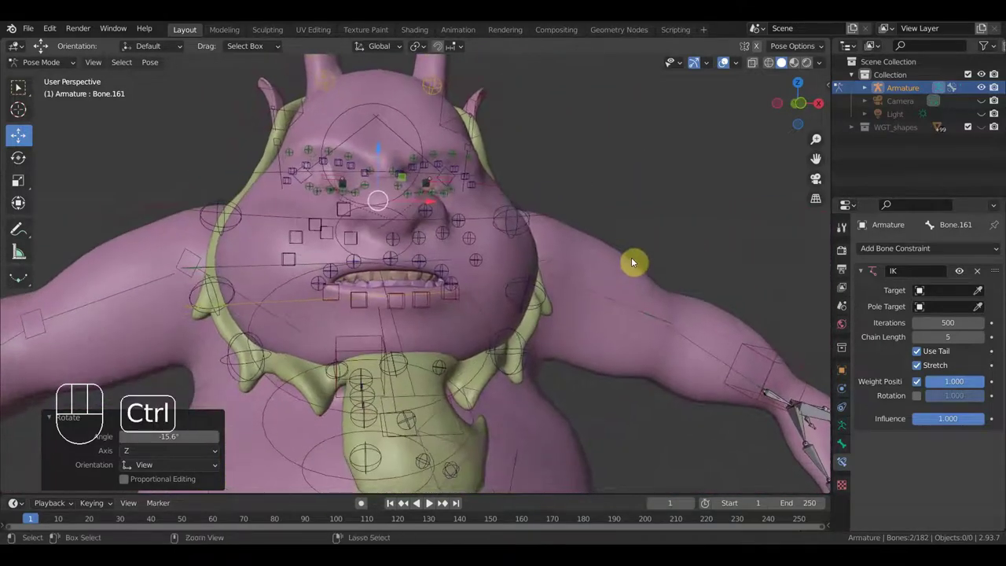
key(ctrl+z)
key(KP_1)
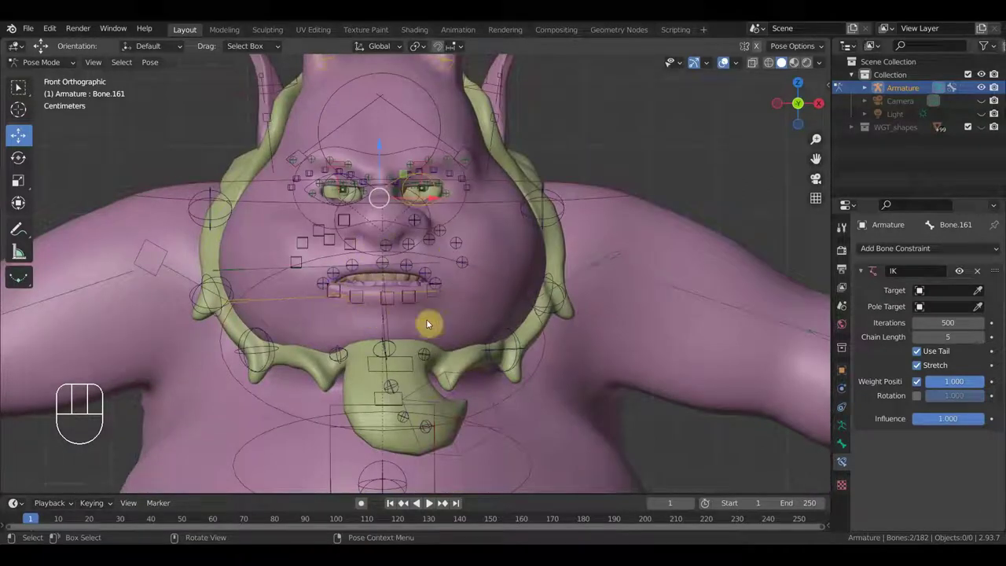
click(388, 325)
key(KP_3)
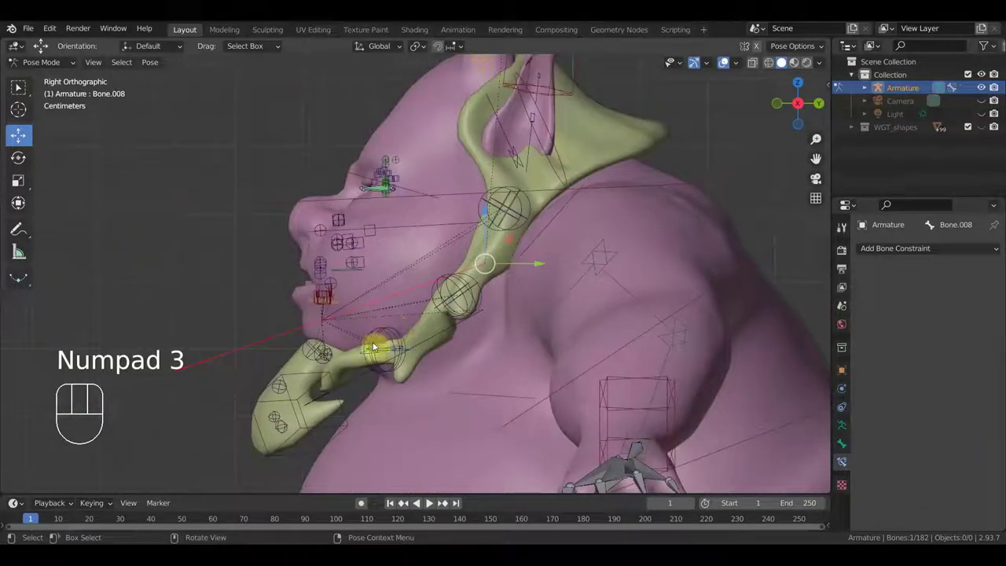
key(r)
click(504, 286)
Pull the left mouth corner outward and raise the right upper lip into a lopsided snarl
drag(451, 336, 603, 338)
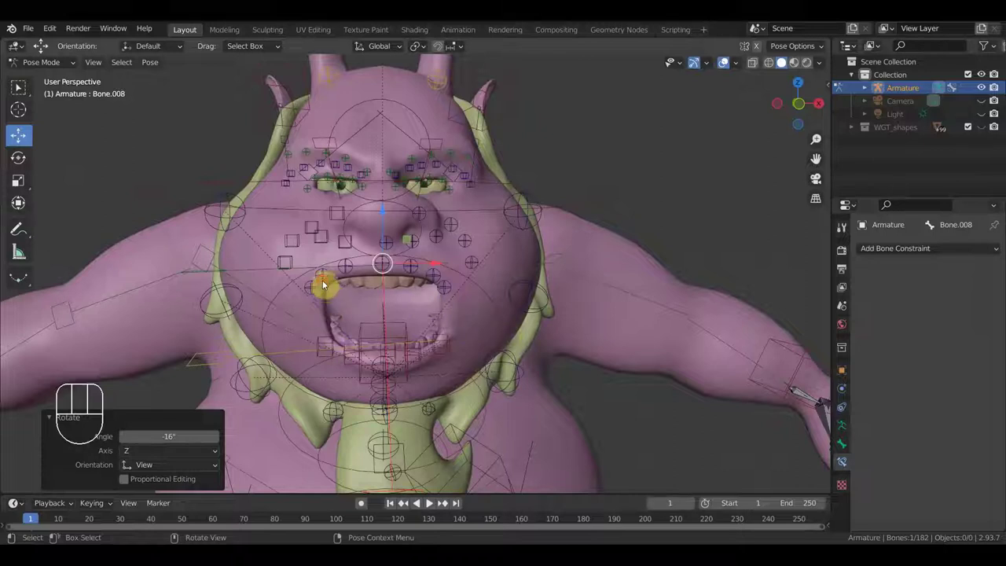
key(g)
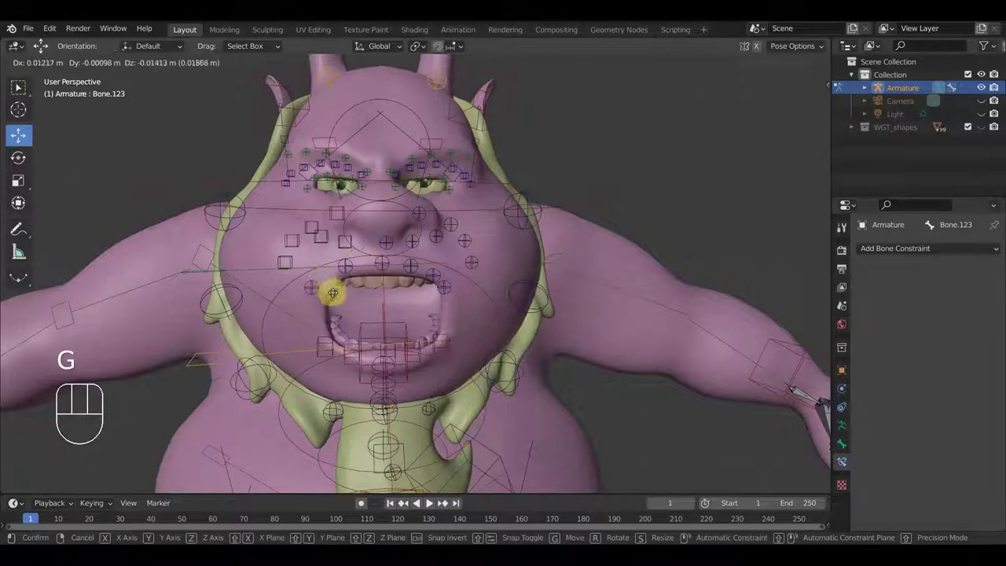
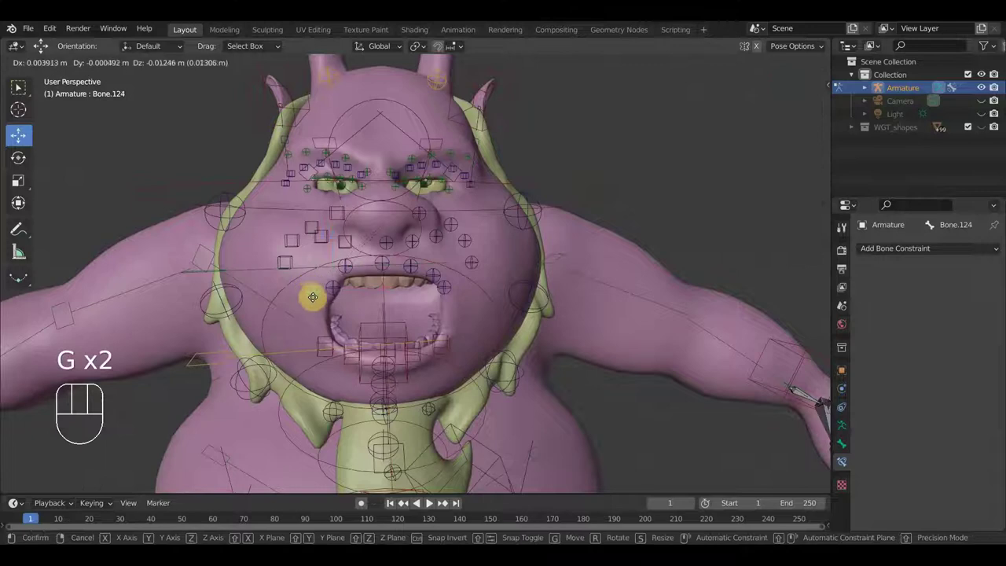
click(387, 295)
click(414, 271)
key(g)
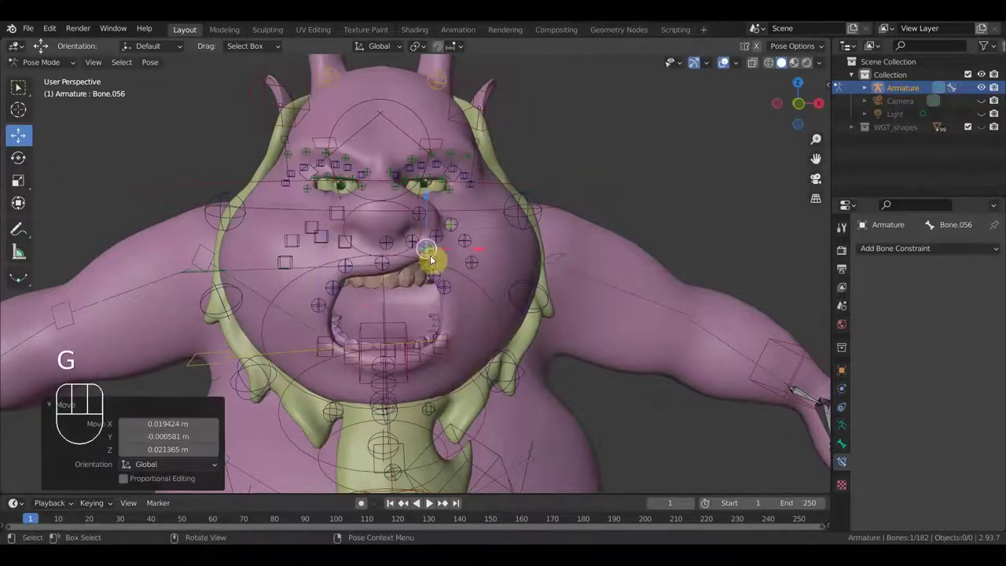
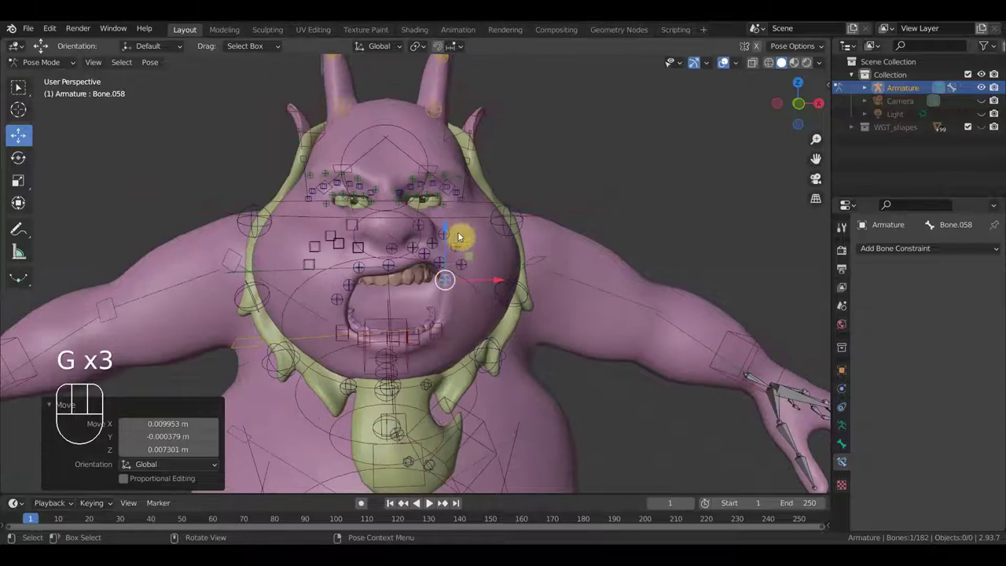
Reposition the two IK controls above the head, Bone.168 and Bone.172, pulling the upper collar ring
drag(499, 111, 521, 124)
key(g)
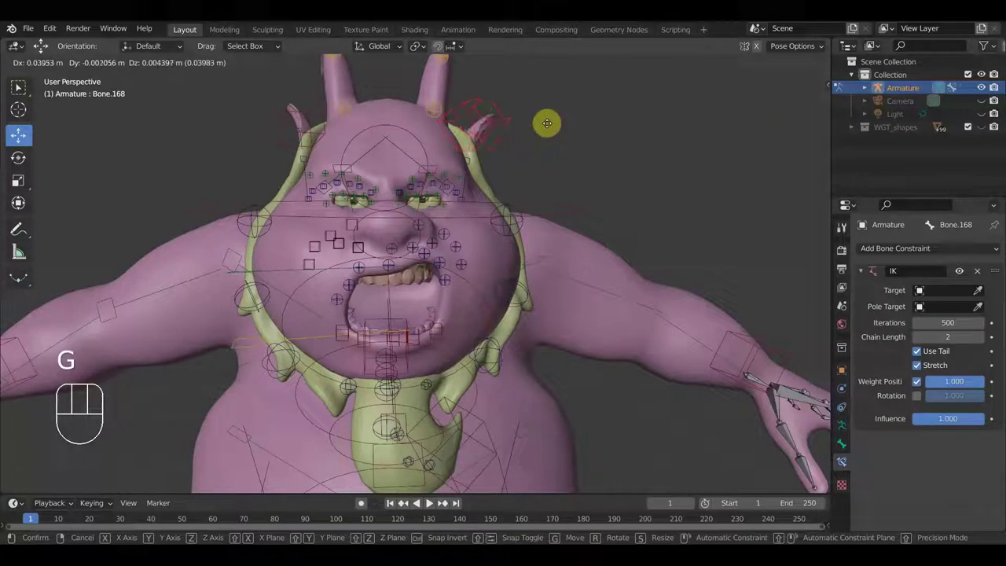
click(547, 121)
drag(288, 112, 300, 135)
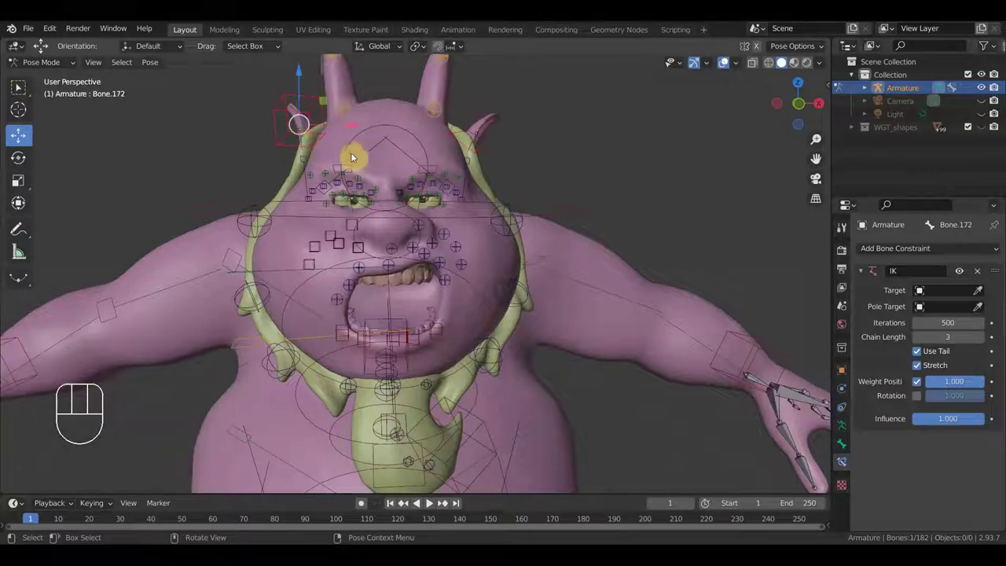
key(g)
click(322, 156)
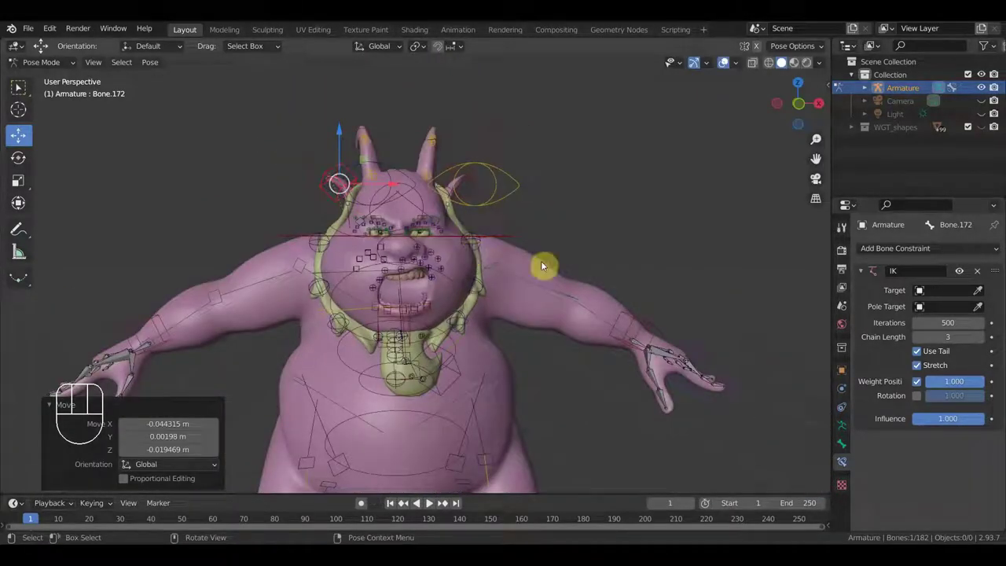
drag(521, 259, 513, 268)
middle_click(479, 252)
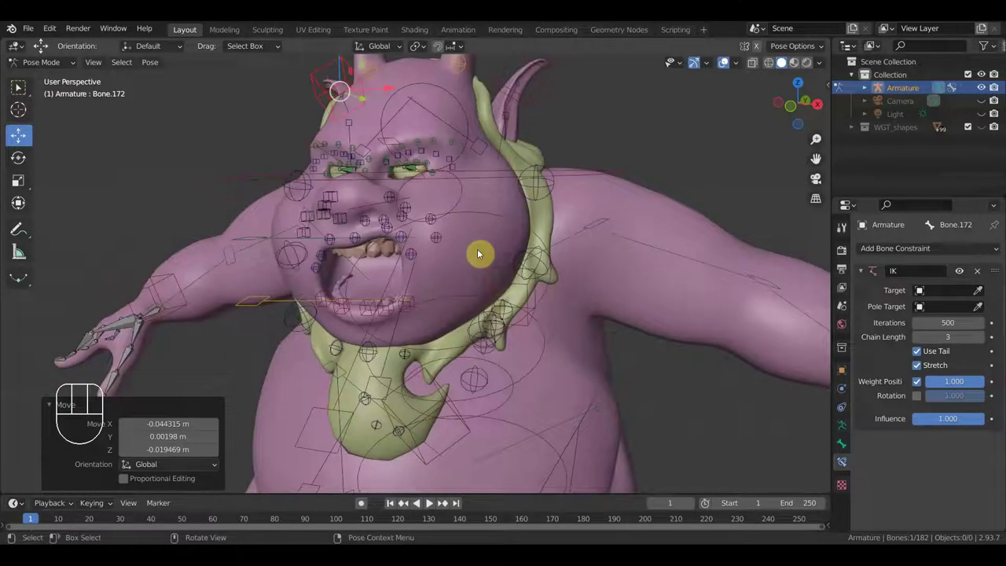